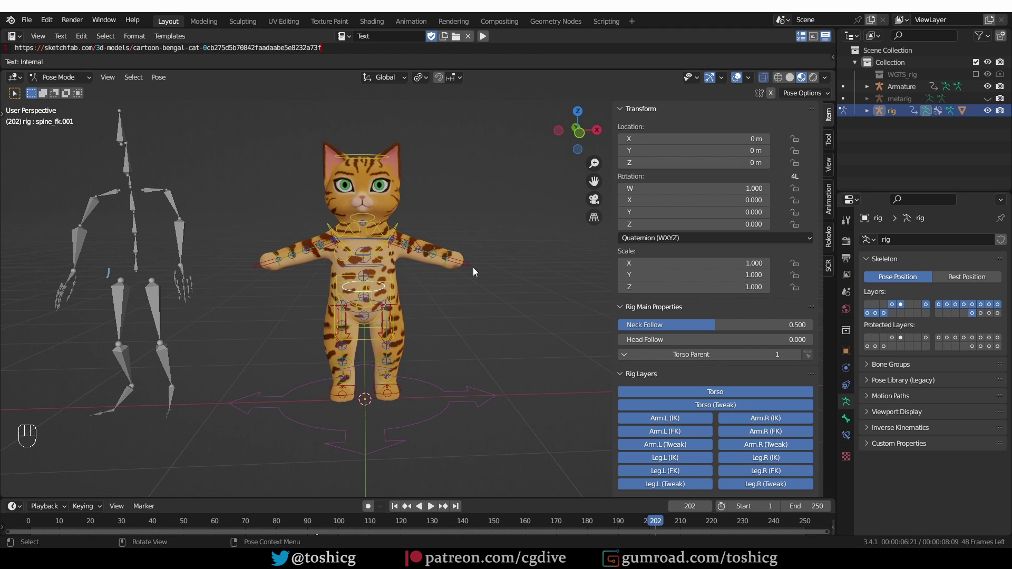
# - Move the left arm IK control and set the left arm IK-FK blend to 1
pyautogui.click(474, 271)
pyautogui.press('g')
pyautogui.click(410, 241)
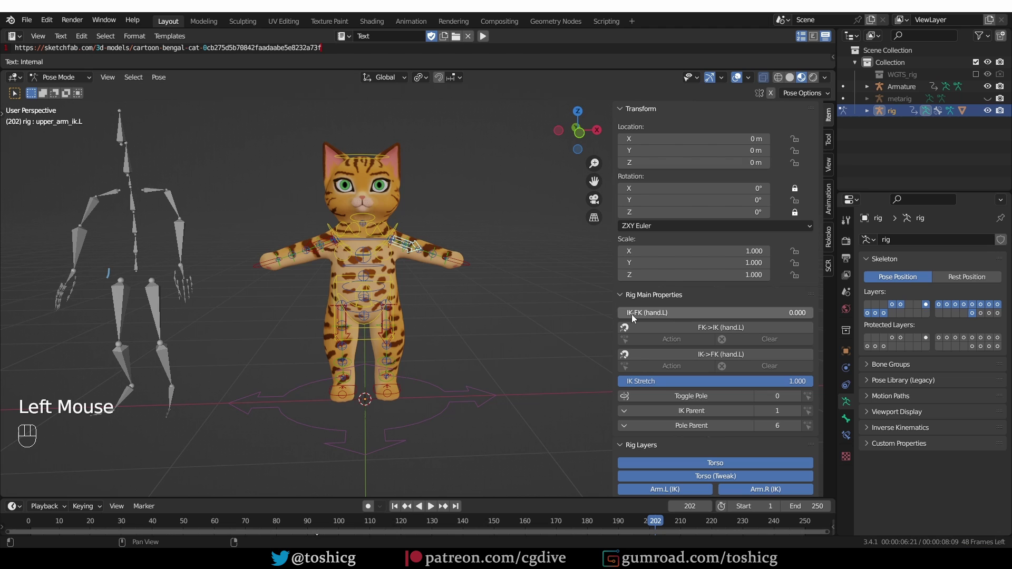
pyautogui.moveTo(629, 318); pyautogui.dragTo(594, 320)
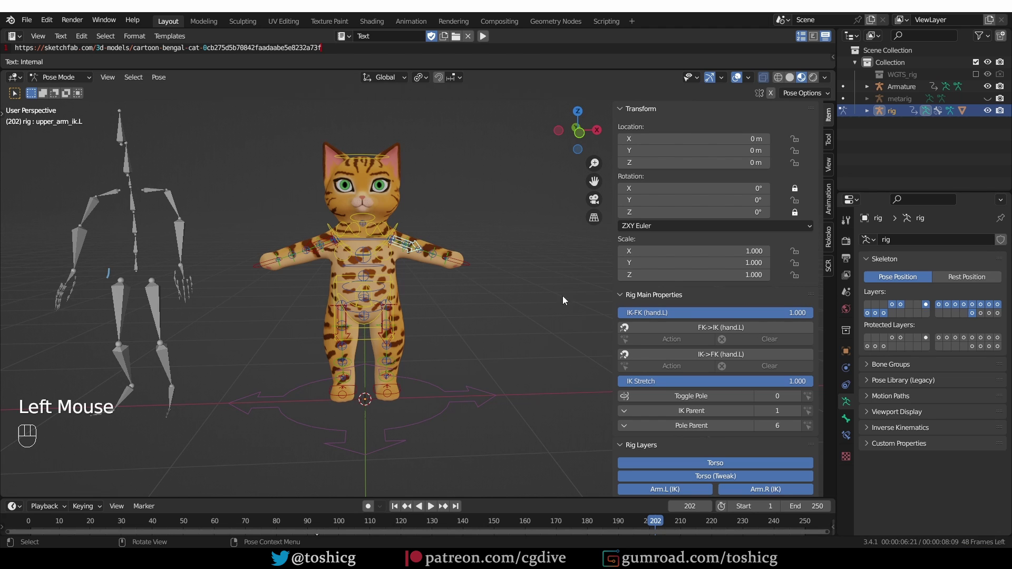
# - Test-rotate the left upper arm FK control and the hips control
pyautogui.click(416, 243)
pyautogui.press('r')
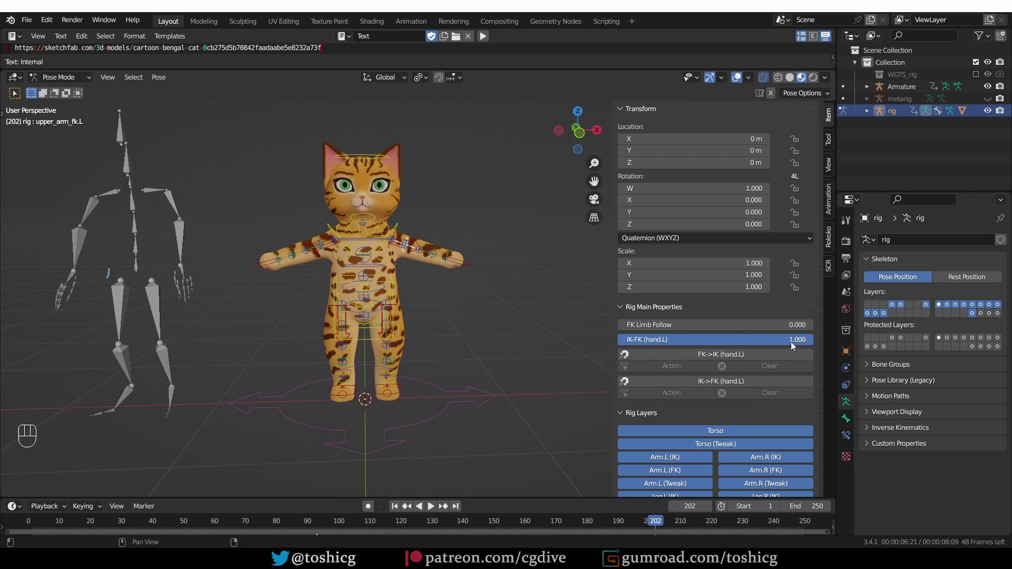
pyautogui.moveTo(802, 342); pyautogui.dragTo(531, 326)
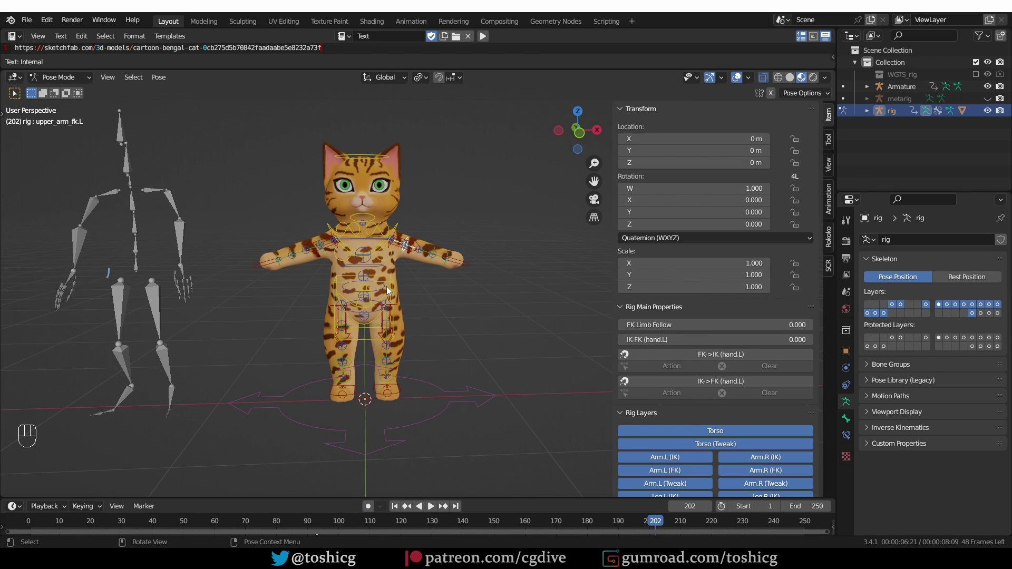
pyautogui.moveTo(376, 325); pyautogui.dragTo(400, 310)
pyautogui.press('r')
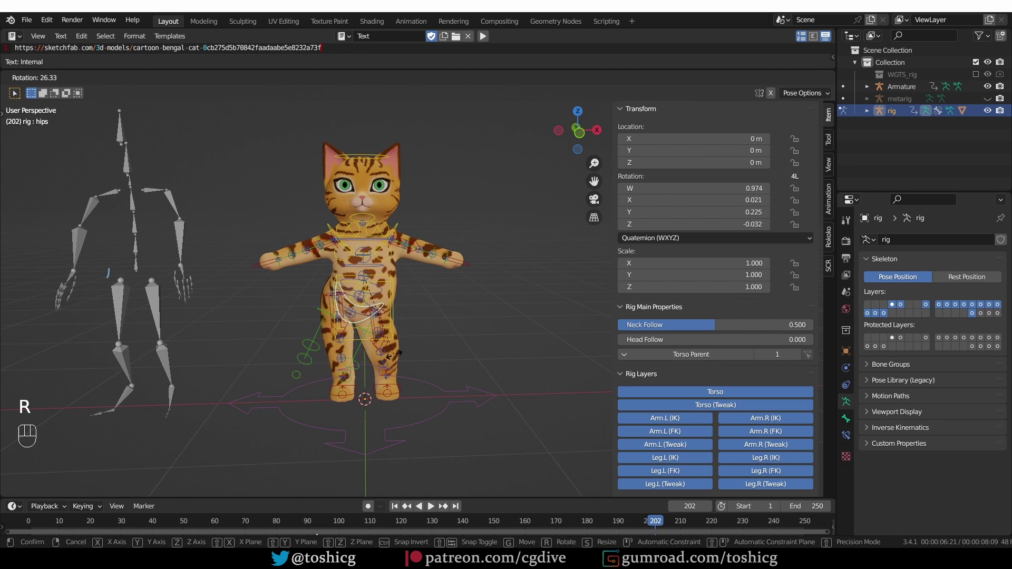
# - Test-rotate the chest and lower spine FK controls on two axes, then cancel
pyautogui.click(401, 225)
pyautogui.press('r')
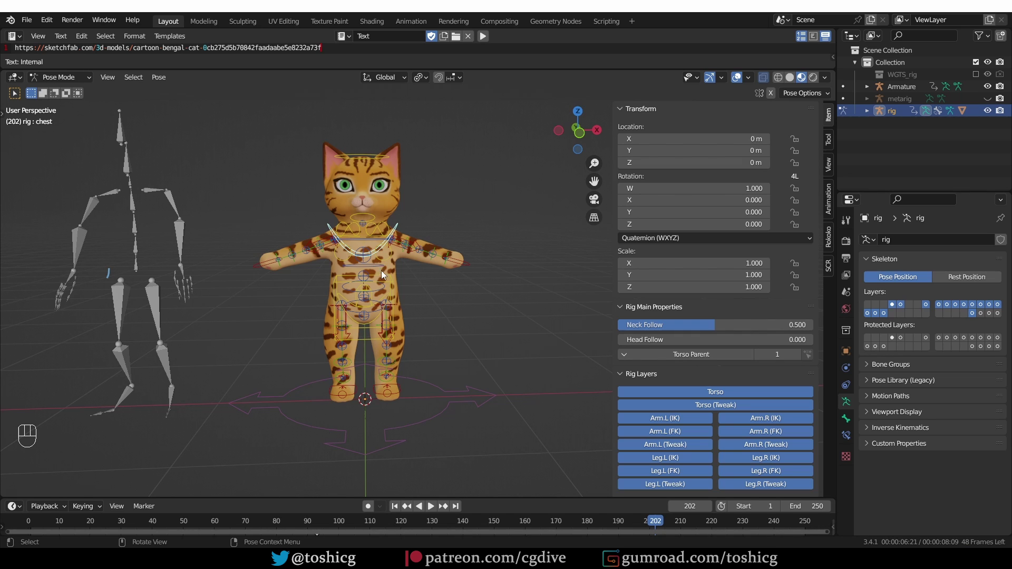
pyautogui.click(378, 315)
pyautogui.press('r')
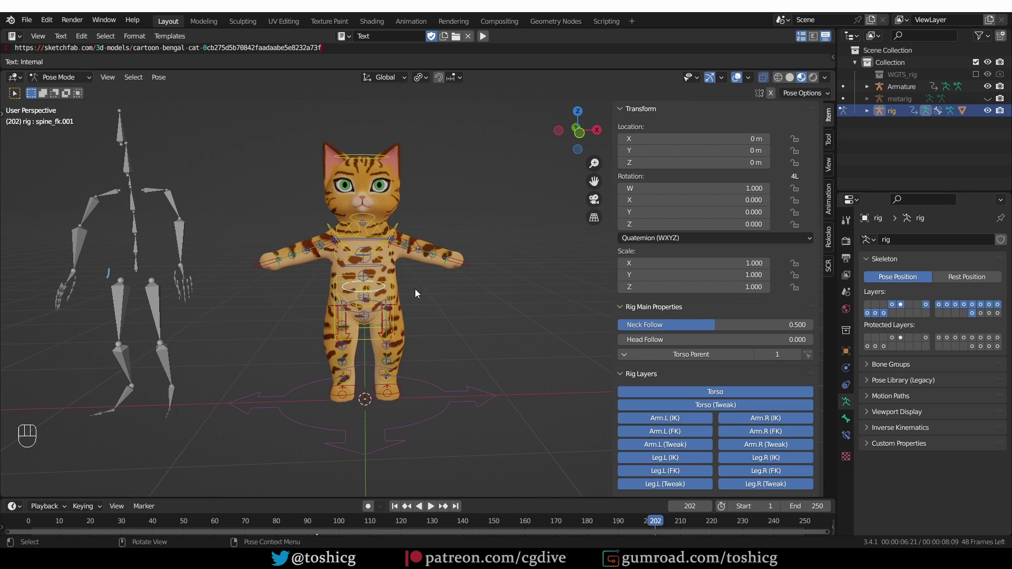
pyautogui.press('r')
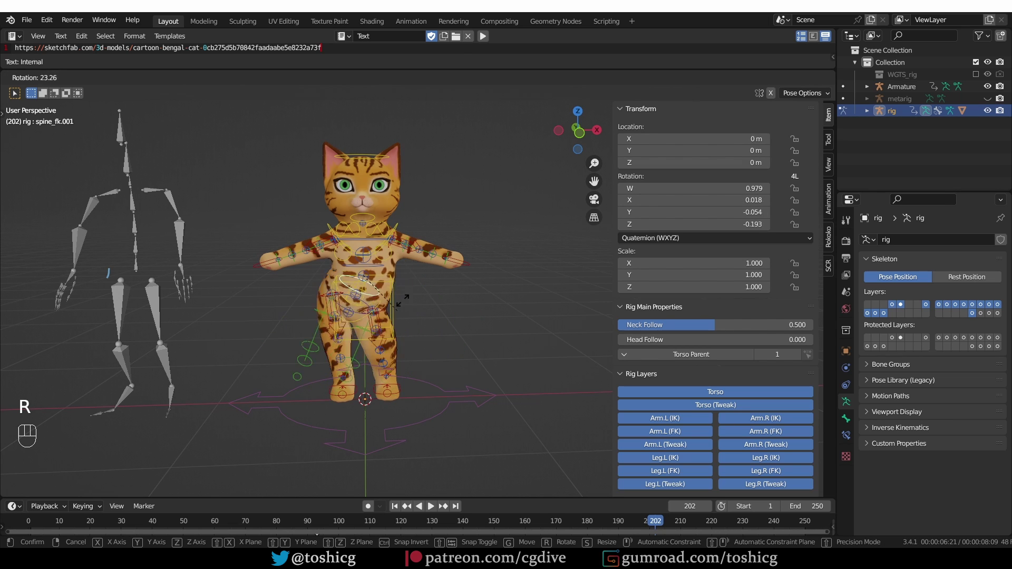
pyautogui.press('r')
pyautogui.click(111, 188)
# - Play the animation through to frame 83 and orbit the view
pyautogui.click(25, 512)
pyautogui.press('space')
pyautogui.press('space')
pyautogui.press('space')
pyautogui.press('space')
pyautogui.middleClick(148, 268)
pyautogui.middleClick(158, 285)
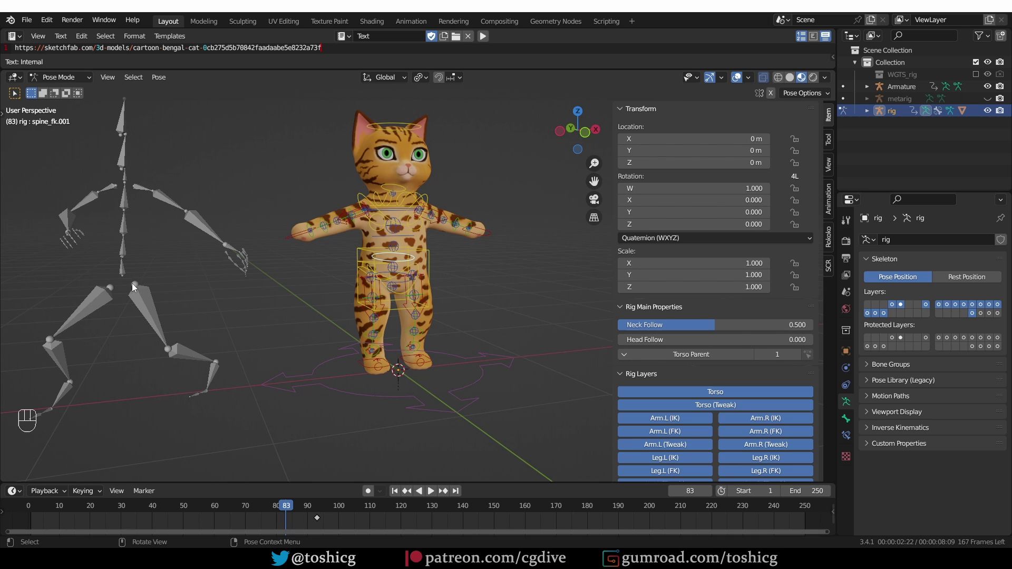
# - Switch to the Mixamo Armature and select its mixamorig:Hips bone
pyautogui.click(132, 271)
pyautogui.click(127, 244)
pyautogui.press('Tab')
pyautogui.click(132, 249)
pyautogui.press('Tab')
pyautogui.press('Tab')
pyautogui.click(126, 265)
pyautogui.moveTo(132, 249); pyautogui.dragTo(134, 257)
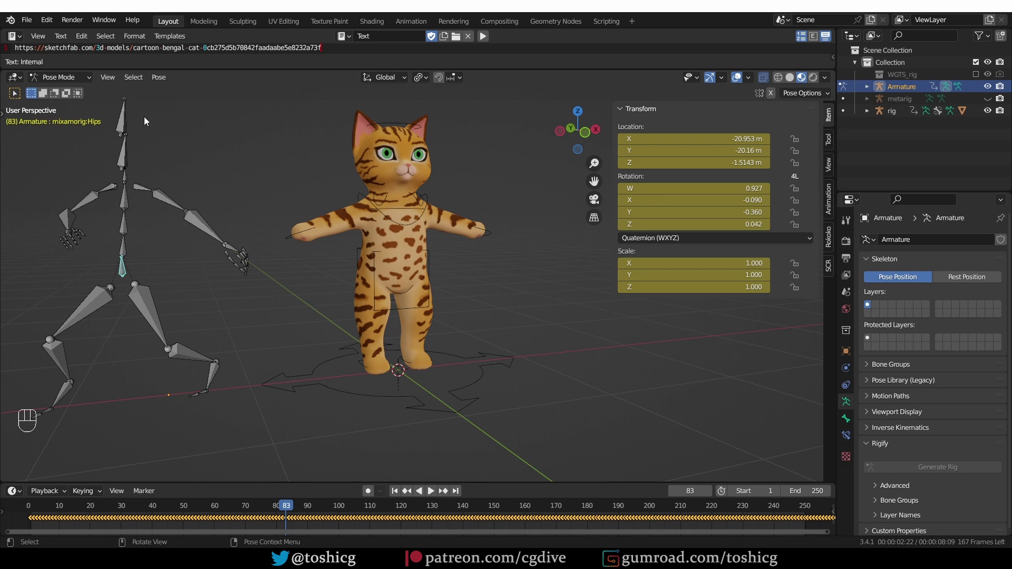
pyautogui.click(127, 248)
# - Test-rotate several bones up the Mixamo armature's spine, then leave the mode
pyautogui.press('r')
pyautogui.click(138, 219)
pyautogui.click(134, 232)
pyautogui.press('r')
pyautogui.click(129, 230)
pyautogui.press('r')
pyautogui.click(127, 199)
pyautogui.press('r')
pyautogui.press('Tab')
# - Reselect the cat rig in Pose Mode and orbit the view around it
pyautogui.middleClick(434, 336)
pyautogui.click(440, 258)
pyautogui.middleClick(441, 279)
pyautogui.press('Tab')
pyautogui.middleClick(430, 327)
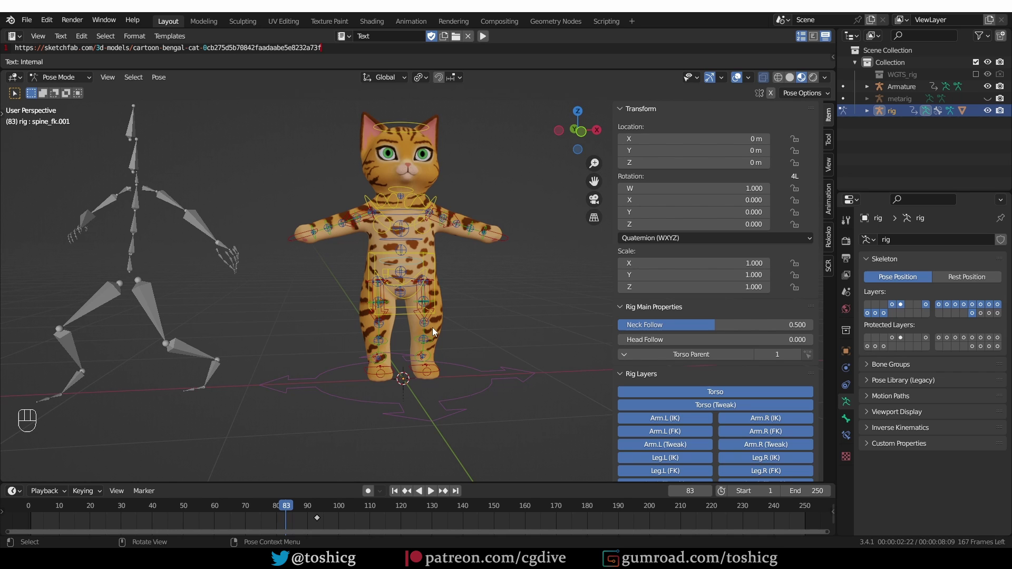
# - Draw quick annotation strokes (D) over the armature and rig, then undo them
pyautogui.press('d')
pyautogui.press('d')
pyautogui.click(140, 239)
pyautogui.press('d')
pyautogui.click(138, 249)
pyautogui.press('d')
pyautogui.press('d')
pyautogui.moveTo(419, 256); pyautogui.dragTo(406, 267)
pyautogui.press('d')
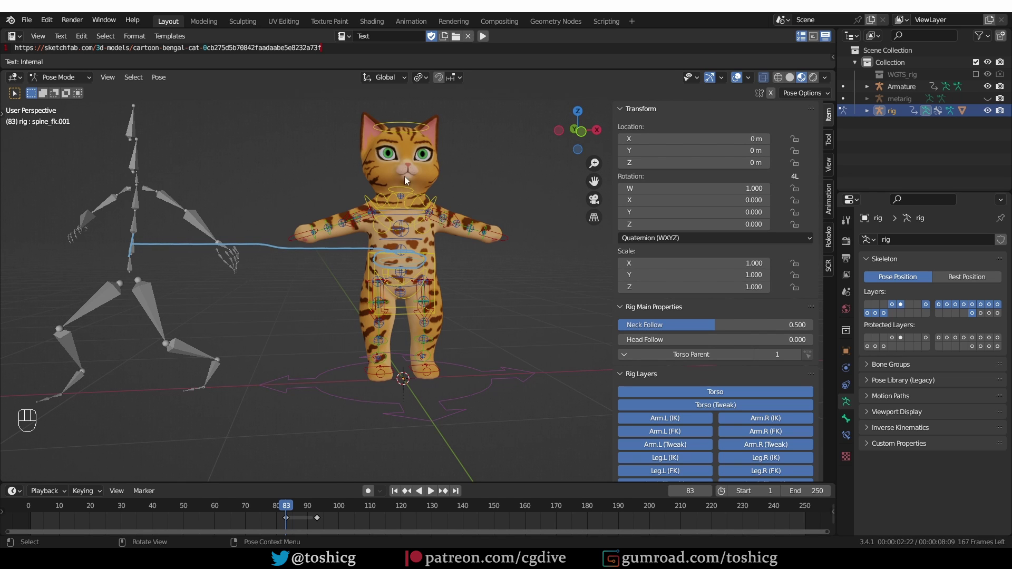
pyautogui.press('ctrl+z')
pyautogui.press('ctrl+z')
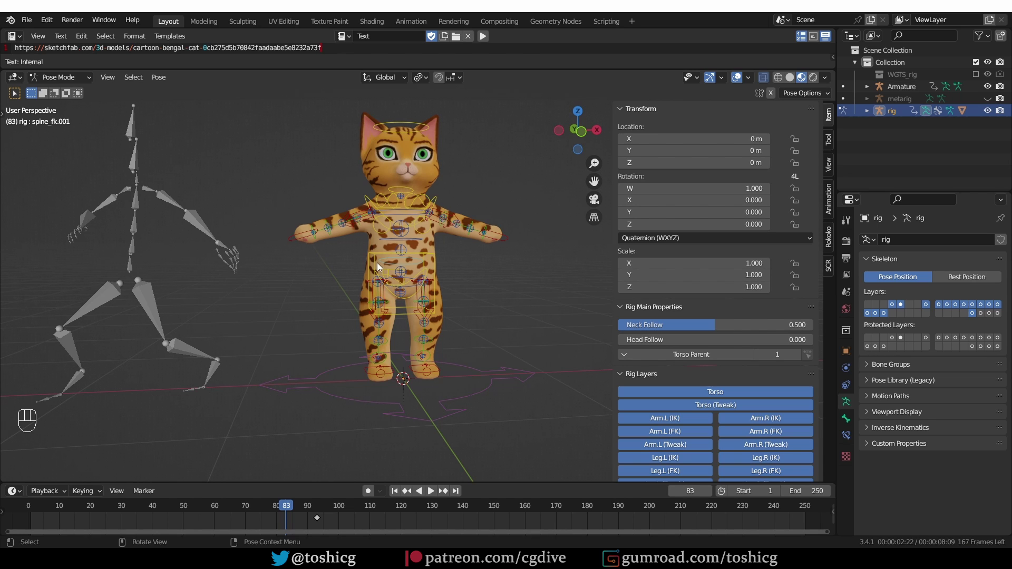
# - Draw further annotation strokes over the rig and armature, then undo
pyautogui.press('d')
pyautogui.click(379, 263)
pyautogui.press('d')
pyautogui.press('d')
pyautogui.press('d')
pyautogui.moveTo(128, 249); pyautogui.dragTo(171, 252)
pyautogui.press('d')
pyautogui.press('d')
pyautogui.press('d')
pyautogui.press('d')
pyautogui.moveTo(142, 241); pyautogui.dragTo(147, 249)
pyautogui.press('d')
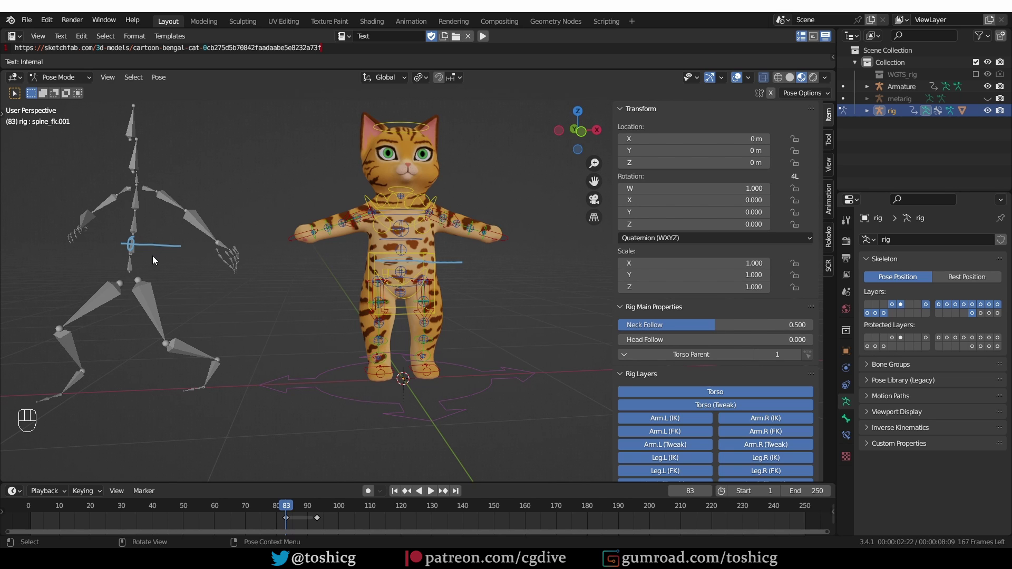
pyautogui.press('ctrl+z')
# - Undo the remaining strokes and open the Rokoko add-on sidebar
pyautogui.press('ctrl+z')
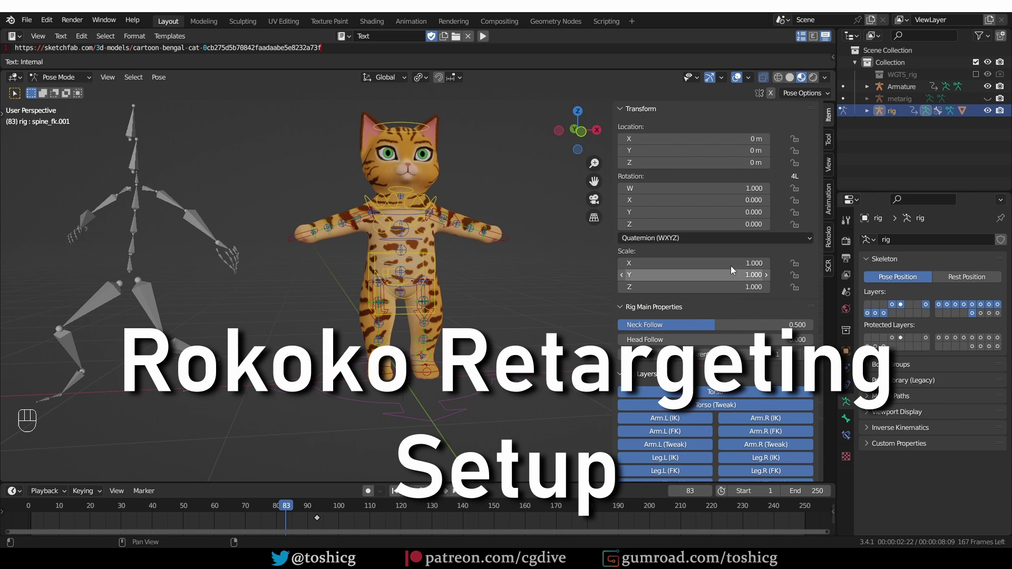
pyautogui.click(834, 239)
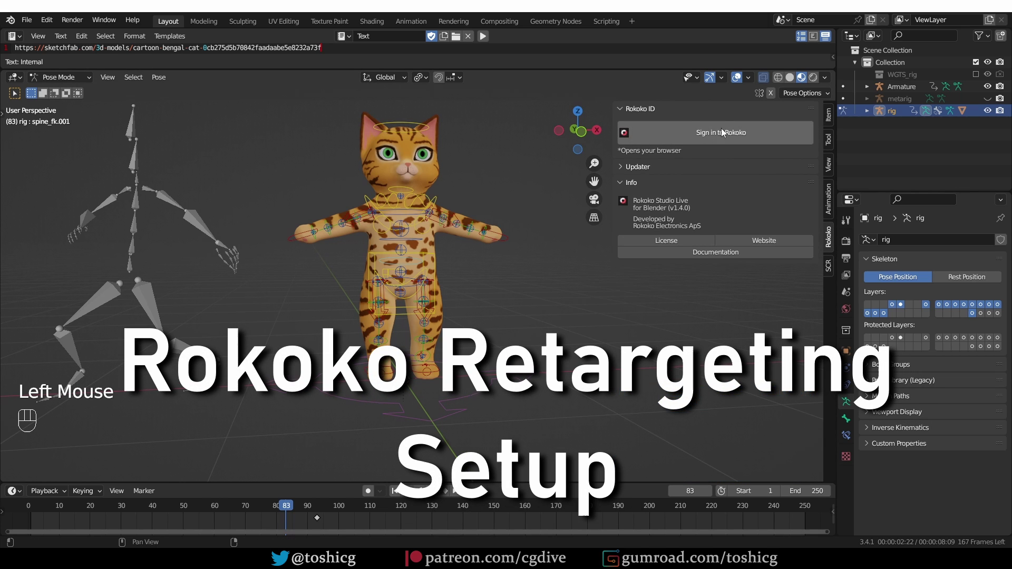
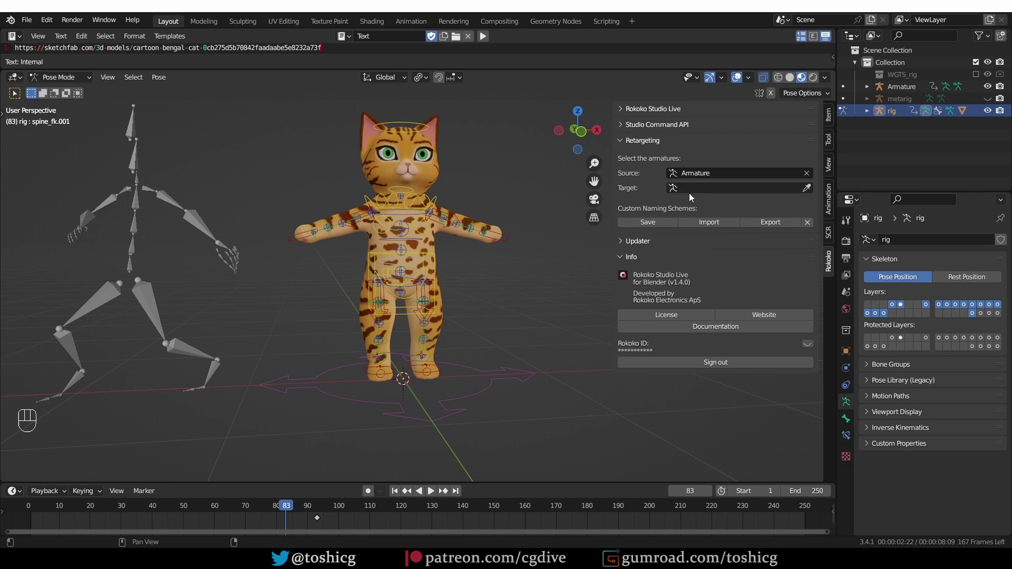
# - Set the retargeting Target to rig and build the Mixamo-to-rig bone list
pyautogui.moveTo(703, 190); pyautogui.dragTo(705, 221)
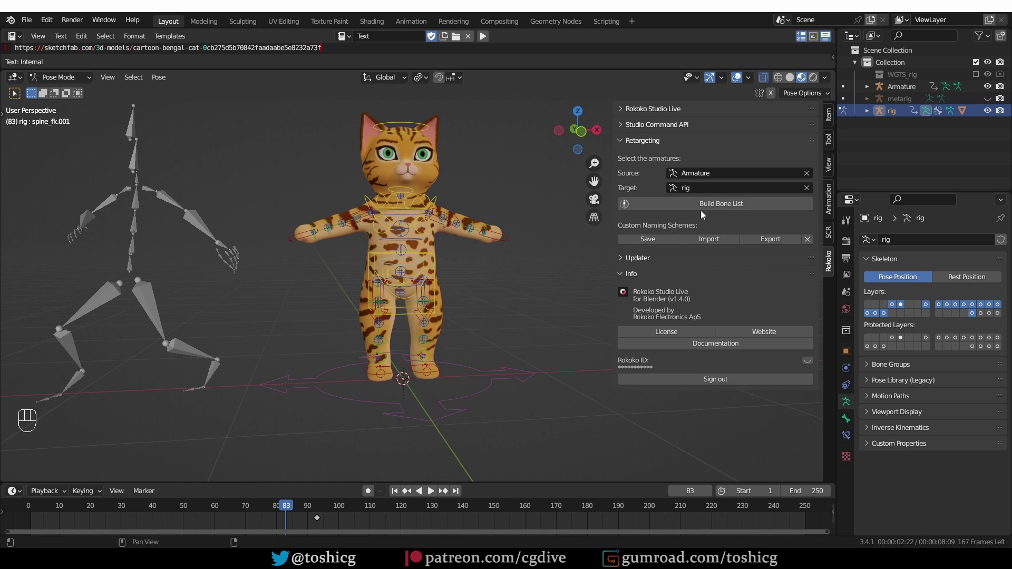
pyautogui.moveTo(718, 208); pyautogui.dragTo(721, 236)
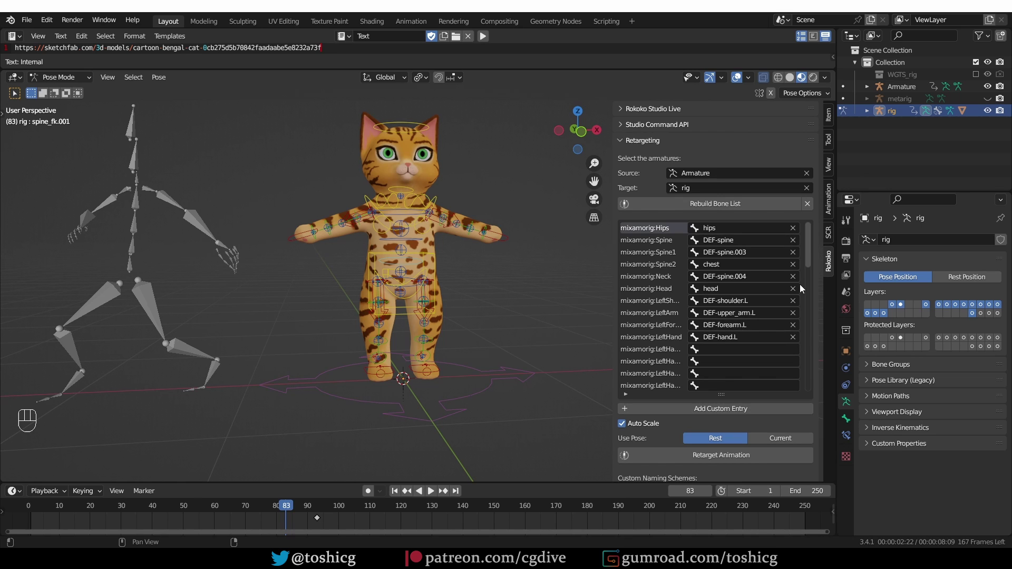
# - Clear the automatic target bone mappings in the Rokoko bone list
pyautogui.click(813, 209)
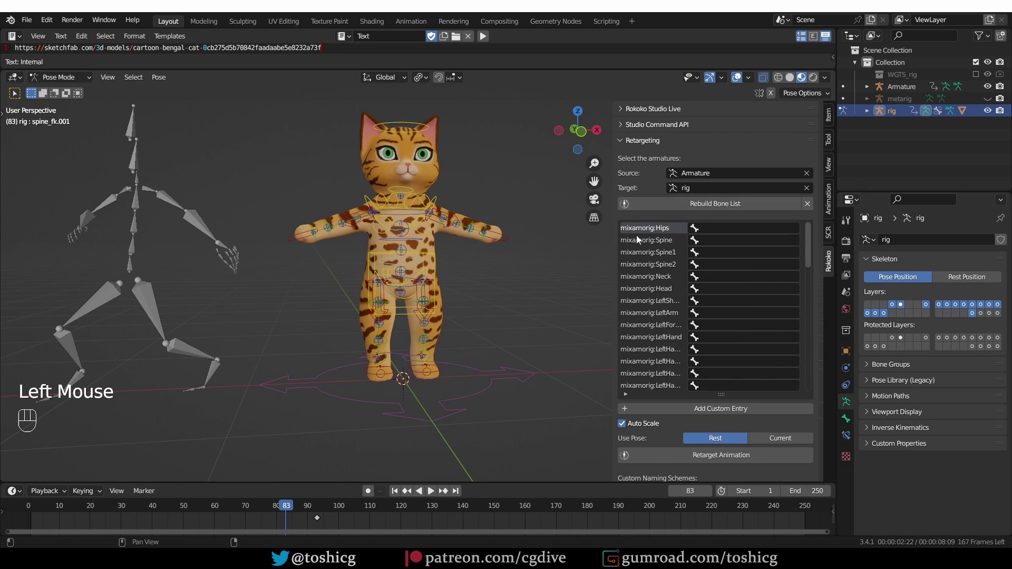
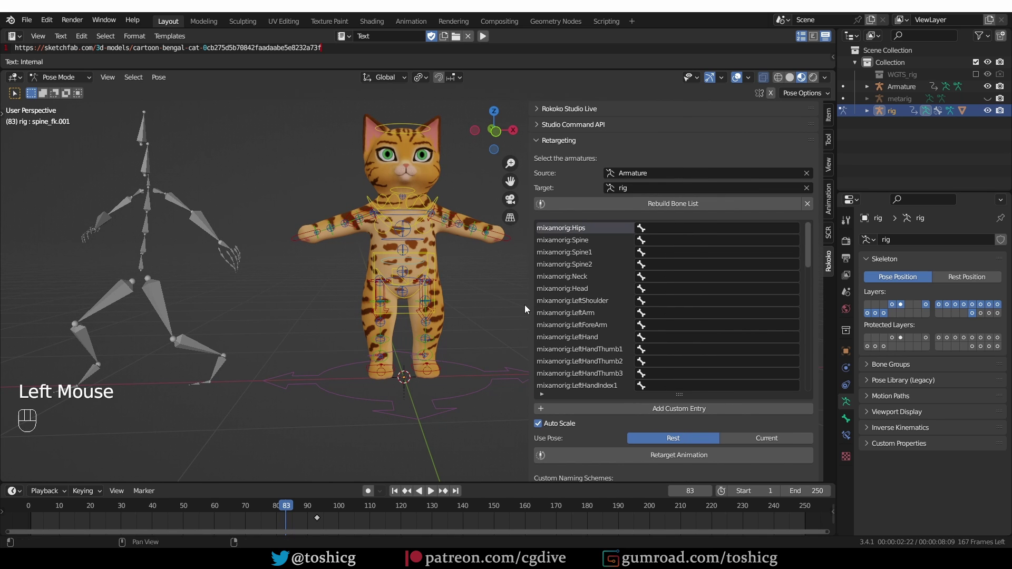
pyautogui.press('ctrl+z')
pyautogui.click(493, 290)
# - Test-move the torso and test-rotate the spine control, cancelling both, then copy the bone name (F2)
pyautogui.click(439, 256)
pyautogui.press('g')
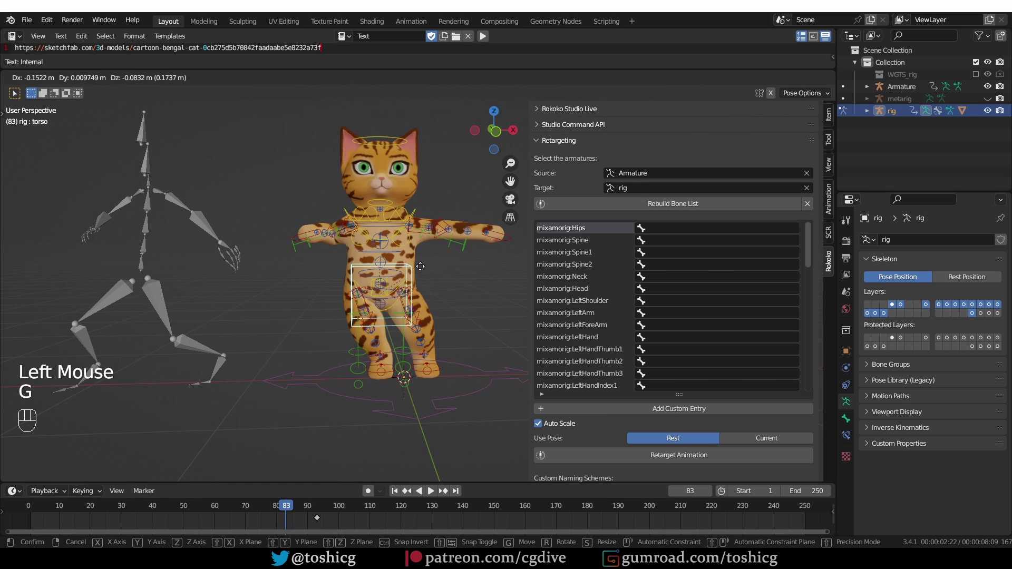
pyautogui.click(417, 286)
pyautogui.press('r')
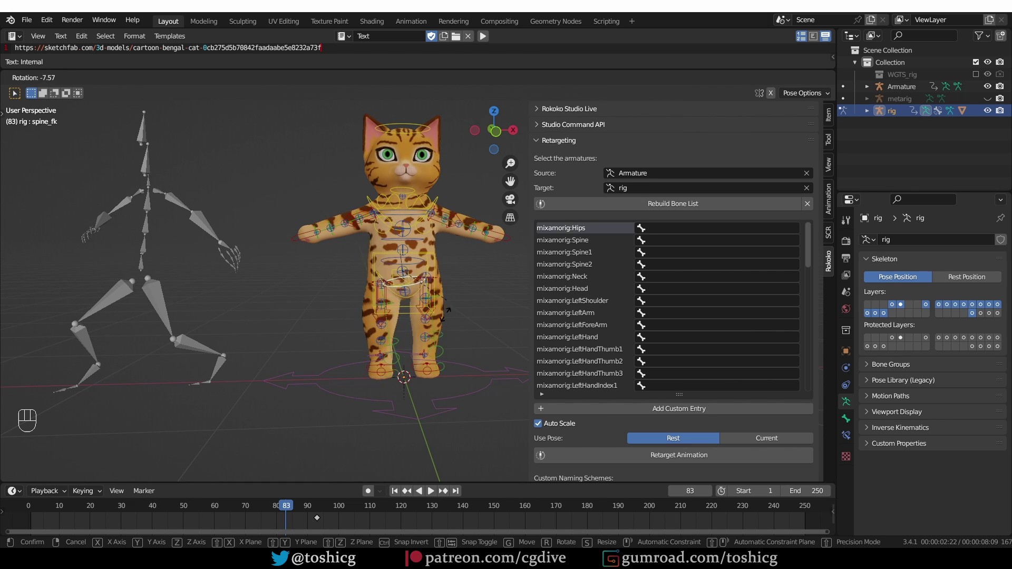
pyautogui.click(437, 257)
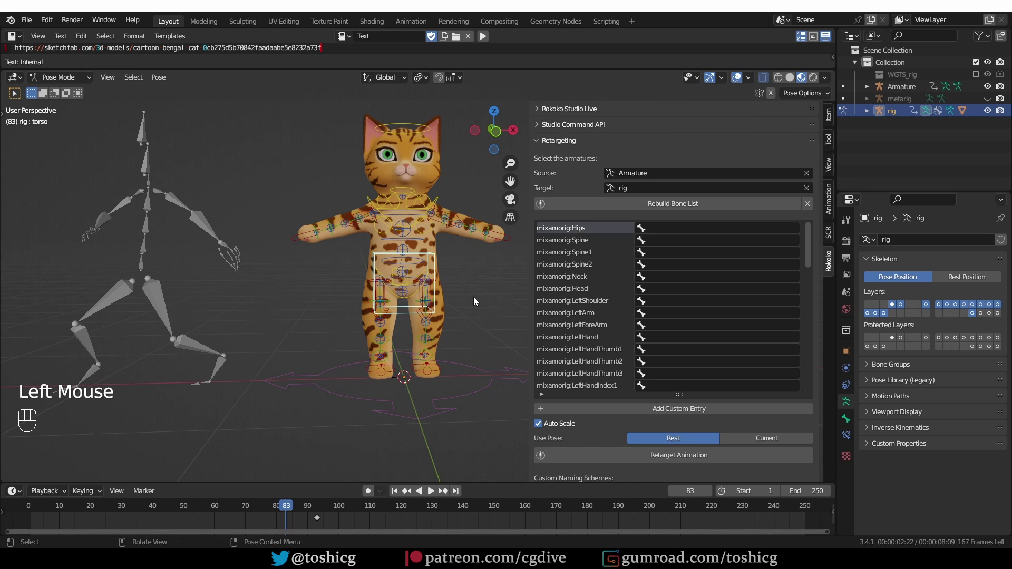
pyautogui.press('F2')
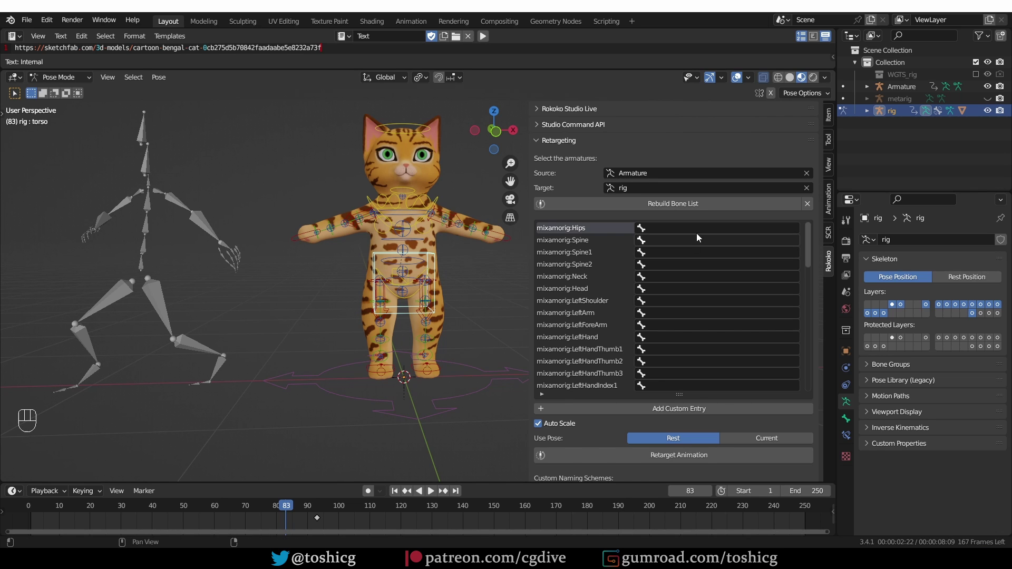
# - Map the Mixamo Hips bone to torso by pasting the copied bone name
pyautogui.press('ctrl+v')
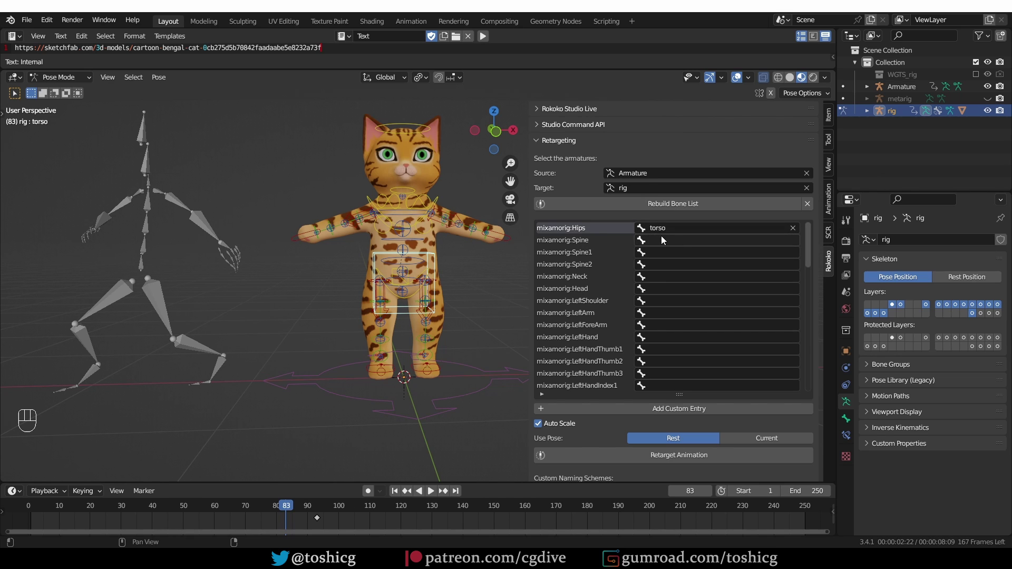
pyautogui.press('d')
pyautogui.moveTo(153, 231); pyautogui.dragTo(378, 251)
pyautogui.press('d')
pyautogui.press('d')
pyautogui.press('d')
pyautogui.moveTo(150, 201); pyautogui.dragTo(453, 260)
pyautogui.press('d')
# - Map Mixamo Spine1 to spine_fk.002 and Spine2 to spine_fk.003
pyautogui.click(424, 241)
pyautogui.press('F2')
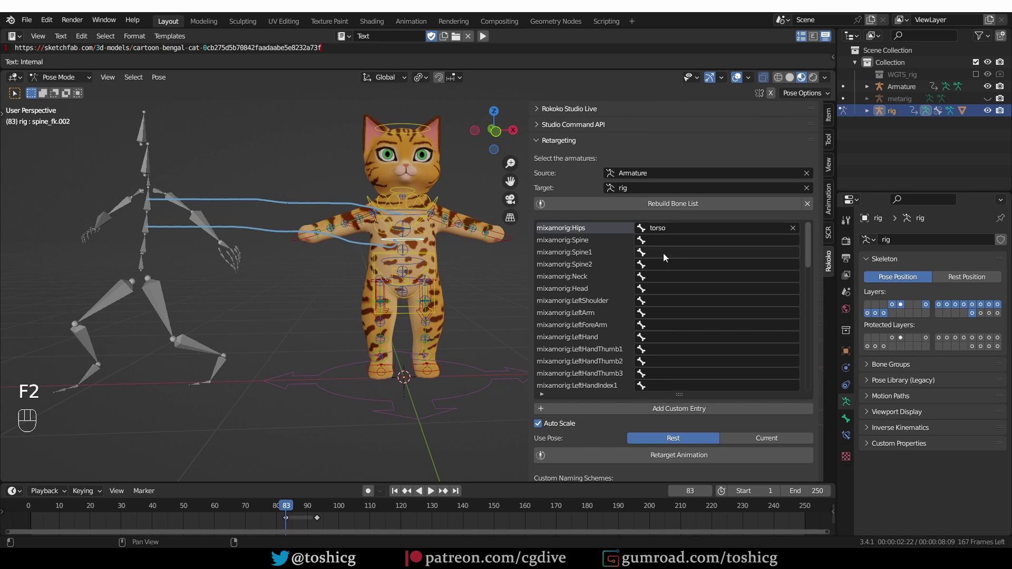
pyautogui.press('ctrl+v')
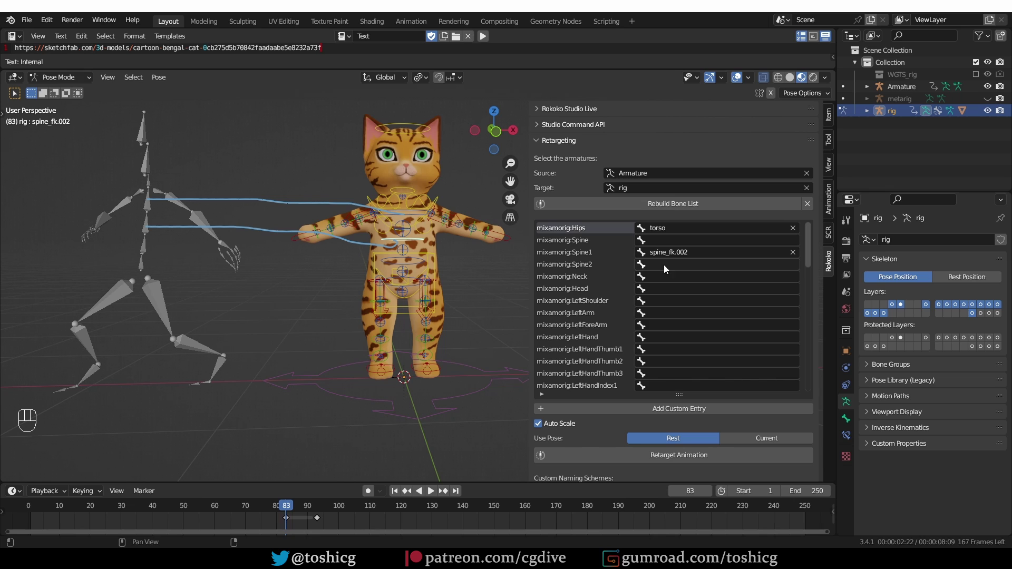
pyautogui.moveTo(657, 264); pyautogui.dragTo(686, 324)
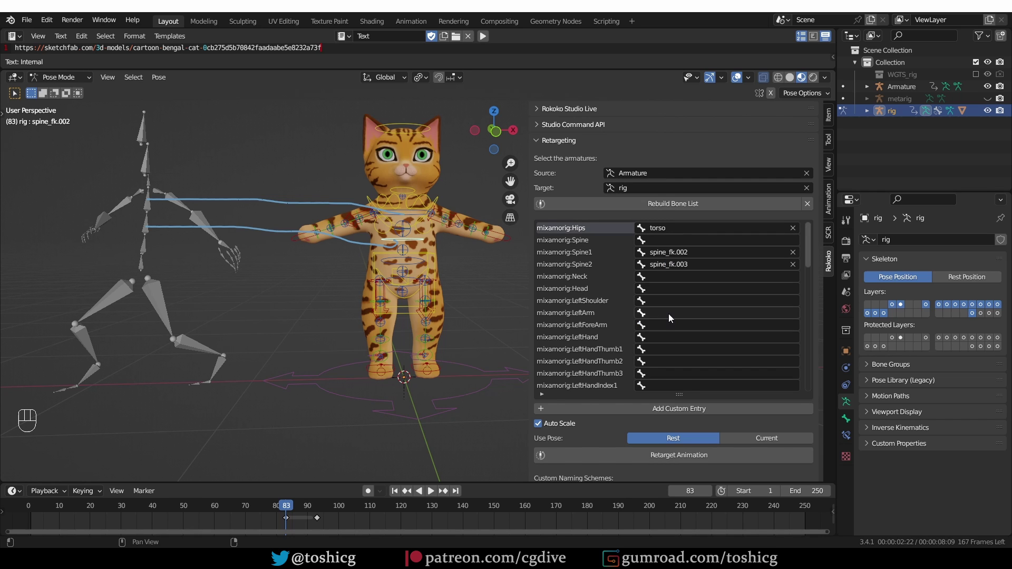
# - Map Mixamo Neck, Head and LeftShoulder to neck, head and shoulder.L
pyautogui.moveTo(664, 279); pyautogui.dragTo(663, 295)
pyautogui.moveTo(668, 288); pyautogui.dragTo(677, 295)
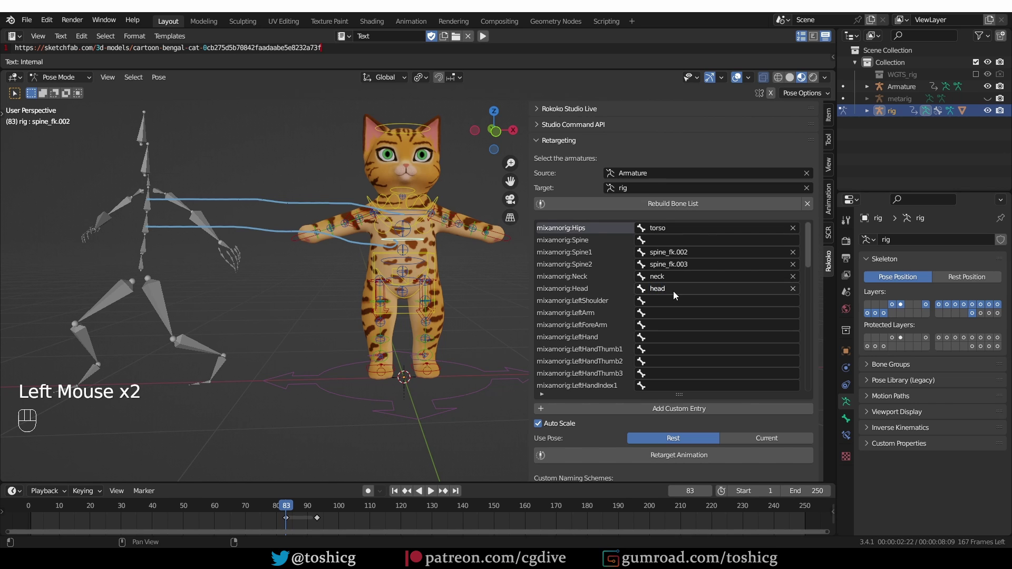
pyautogui.moveTo(686, 308); pyautogui.dragTo(688, 325)
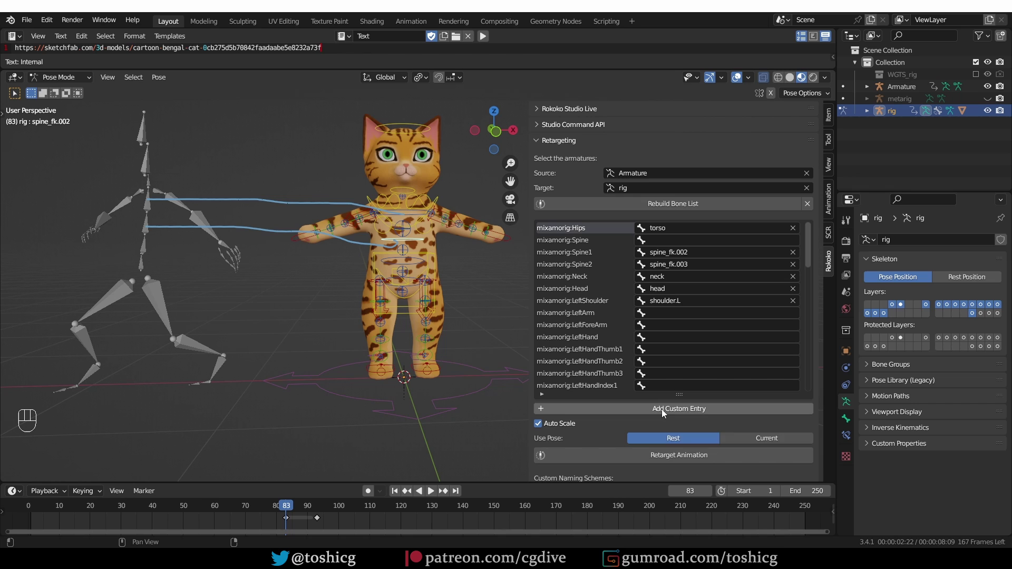
pyautogui.scroll(-3)
pyautogui.scroll(-3)
pyautogui.click(562, 355)
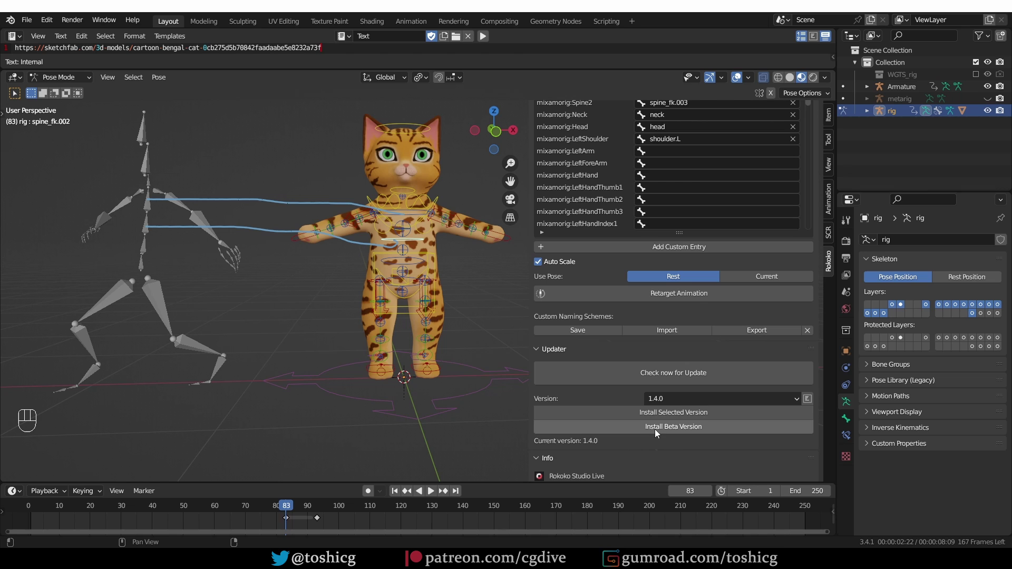
pyautogui.scroll(3)
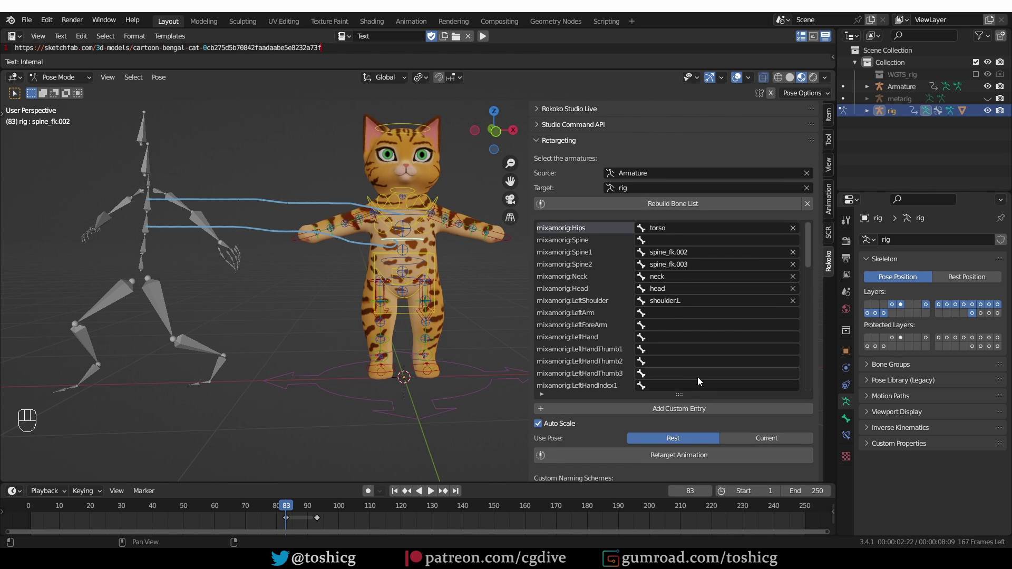
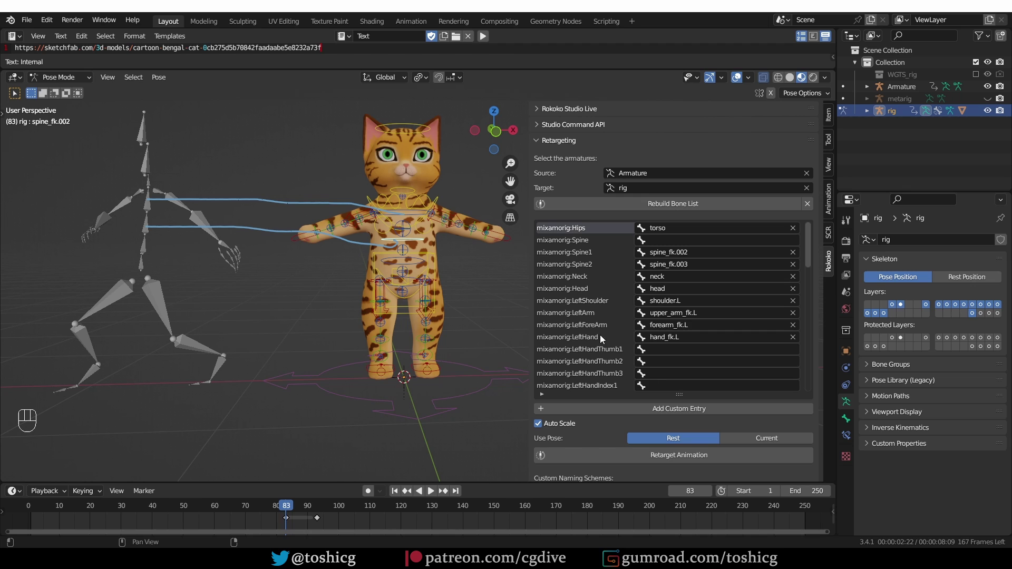
# - Scroll down the retarget list past the left arm entries (upper_arm_fk.L, forearm_fk.L, hand_fk.L)
pyautogui.scroll(-3)
pyautogui.scroll(-3)
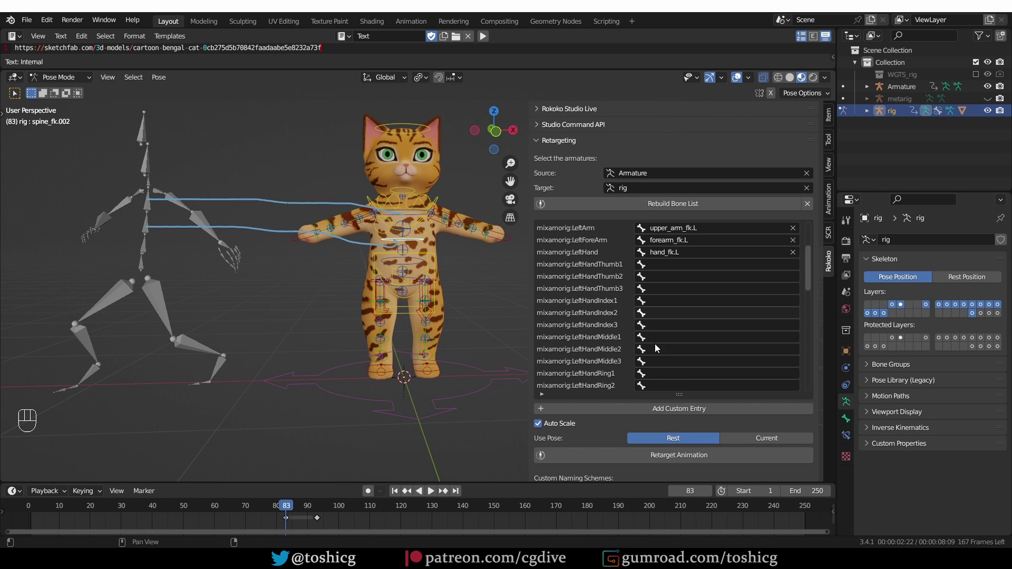
pyautogui.scroll(-3)
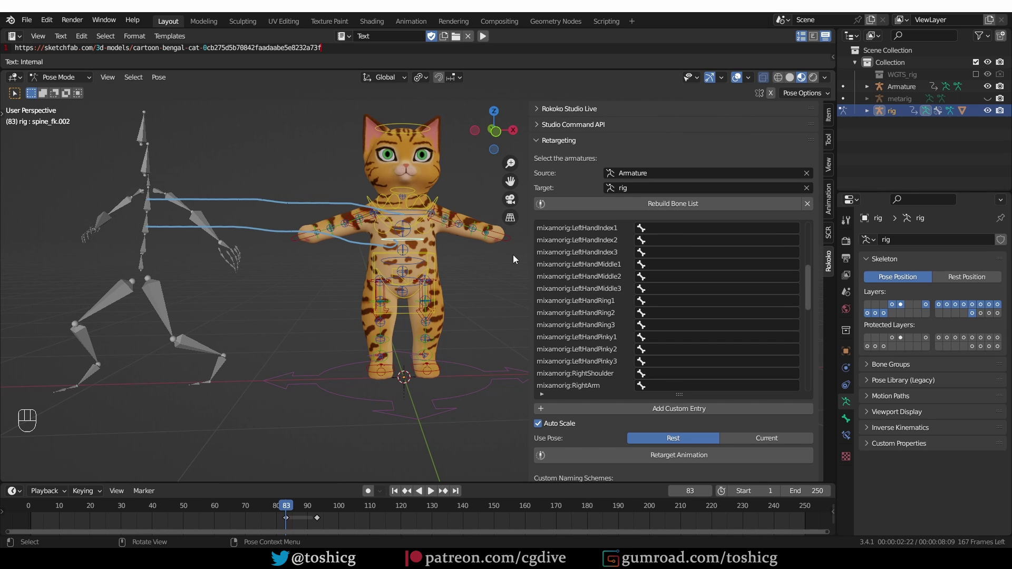
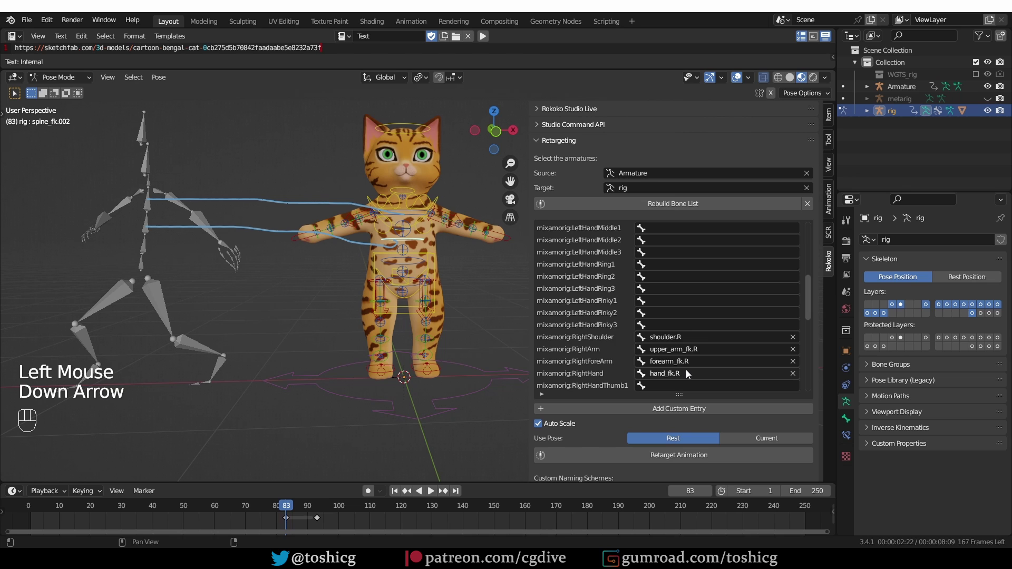
# - Scroll down the retarget list past the right arm entries (shoulder.R to hand_fk.R)
pyautogui.scroll(-3)
pyautogui.scroll(-3)
pyautogui.scroll(-3)
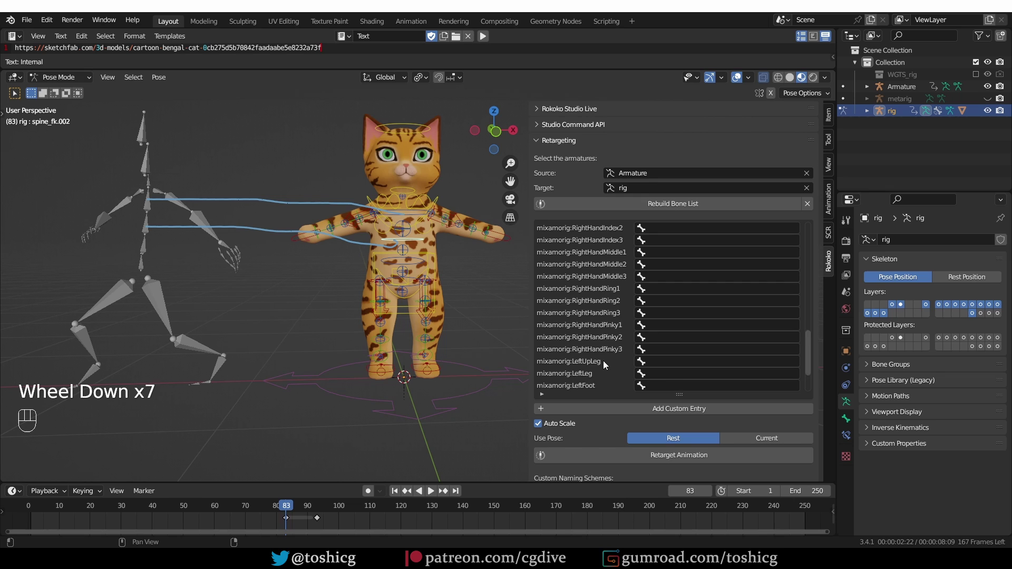
# - Map Mixamo LeftUpLeg to thigh_fk.L in the retarget list
pyautogui.scroll(-3)
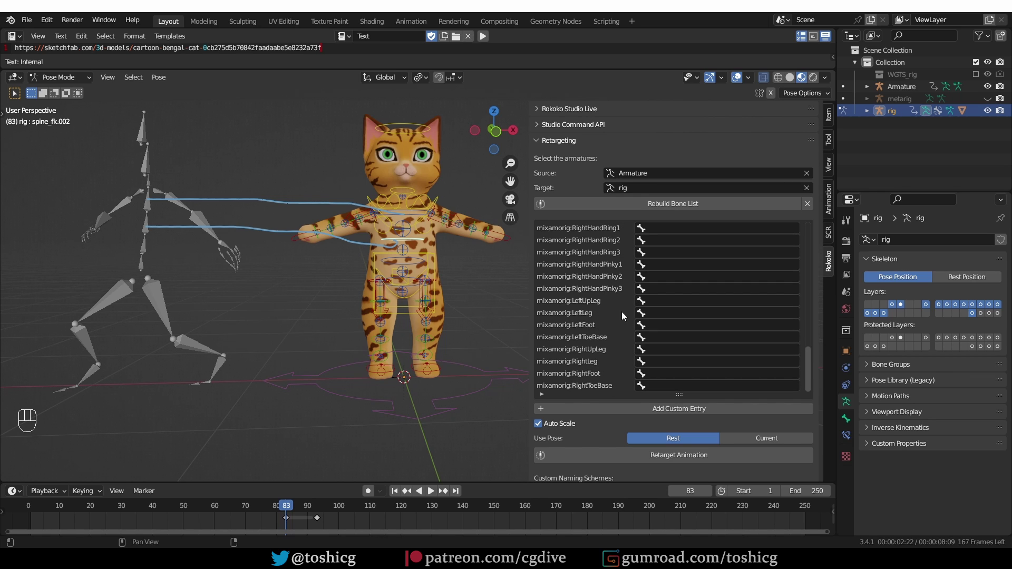
pyautogui.moveTo(667, 308); pyautogui.dragTo(675, 312)
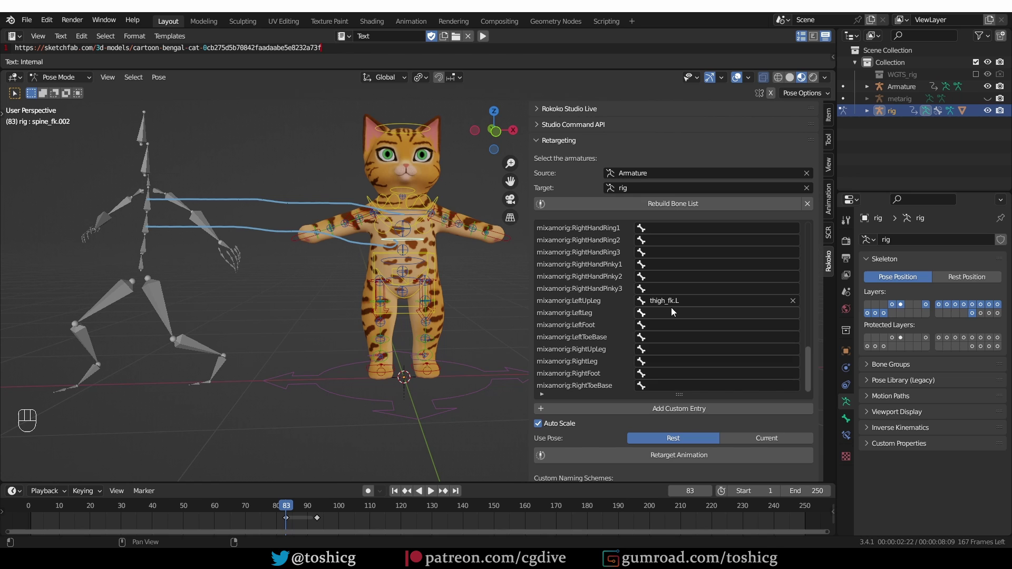
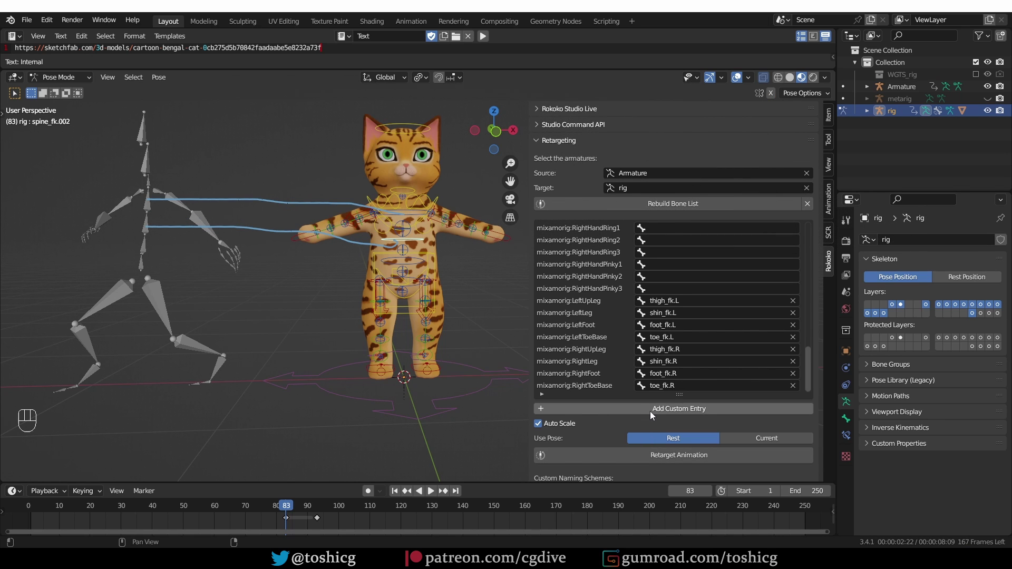
# - Add a batch of blank custom entries to the Rokoko retarget list
pyautogui.click(658, 413)
pyautogui.click(658, 413)
pyautogui.click(658, 412)
pyautogui.click(658, 413)
pyautogui.click(658, 412)
pyautogui.click(658, 413)
pyautogui.doubleClick(658, 413)
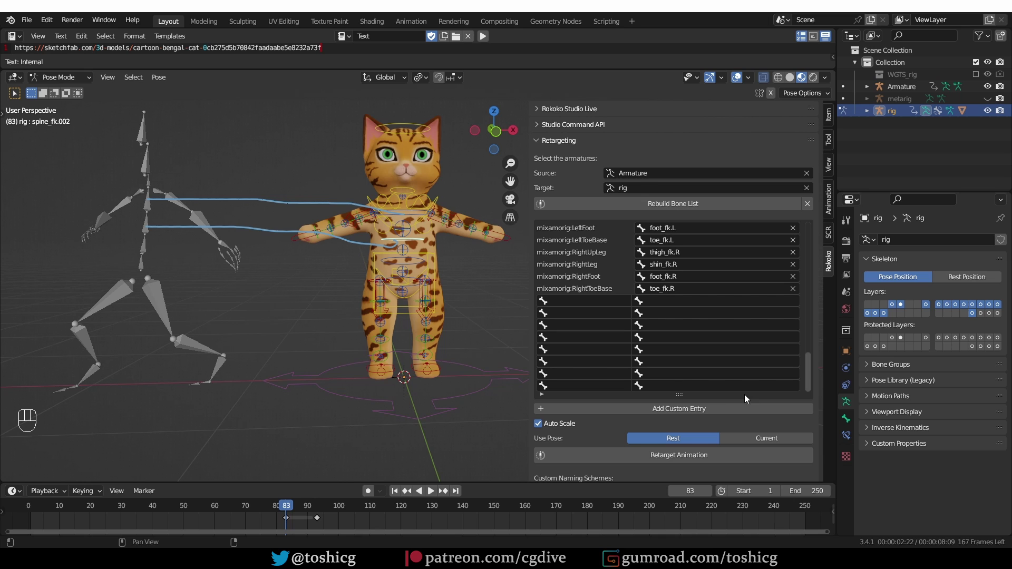
# - Enable the rig's IK bone layers so the IK arm and leg controls show in the viewport
pyautogui.moveTo(450, 256); pyautogui.dragTo(478, 268)
pyautogui.moveTo(454, 297); pyautogui.dragTo(364, 327)
pyautogui.click(406, 305)
pyautogui.click(405, 296)
pyautogui.press('f')
pyautogui.moveTo(404, 221); pyautogui.dragTo(396, 235)
pyautogui.press('f')
pyautogui.press('d')
pyautogui.moveTo(397, 208); pyautogui.dragTo(402, 237)
pyautogui.press('d')
pyautogui.press('d')
pyautogui.press('ctrl+z')
pyautogui.moveTo(370, 270); pyautogui.dragTo(378, 258)
pyautogui.scroll(3)
pyautogui.moveTo(346, 283); pyautogui.dragTo(290, 315)
pyautogui.scroll(3)
pyautogui.middleClick(371, 242)
# - Select the left IK upper arm control and test-rotate it freely with R R
pyautogui.click(402, 241)
pyautogui.moveTo(397, 247); pyautogui.dragTo(379, 251)
pyautogui.press('e')
pyautogui.press('r')
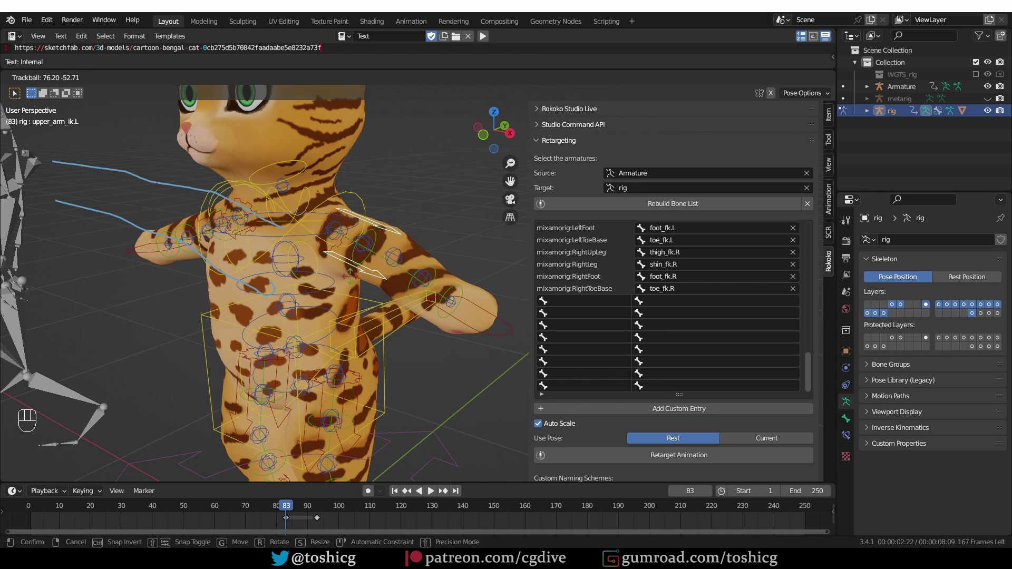
pyautogui.middleClick(367, 367)
pyautogui.scroll(-3)
pyautogui.moveTo(391, 347); pyautogui.dragTo(376, 308)
pyautogui.click(353, 340)
pyautogui.middleClick(356, 340)
# - Select the left IK thigh control and test-rotate it freely with R R
pyautogui.click(360, 343)
pyautogui.press('r')
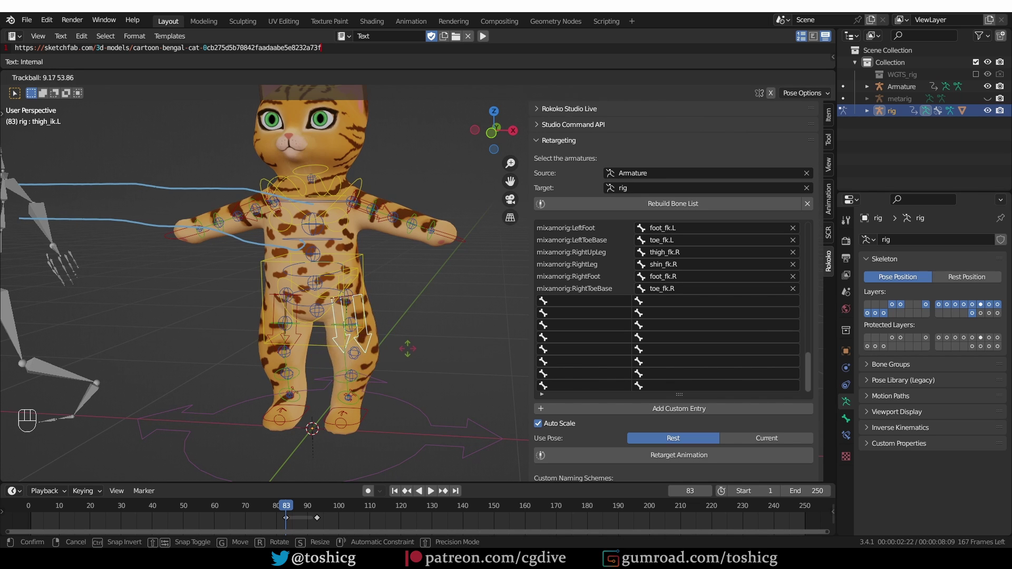
pyautogui.scroll(-3)
pyautogui.middleClick(398, 387)
pyautogui.scroll(3)
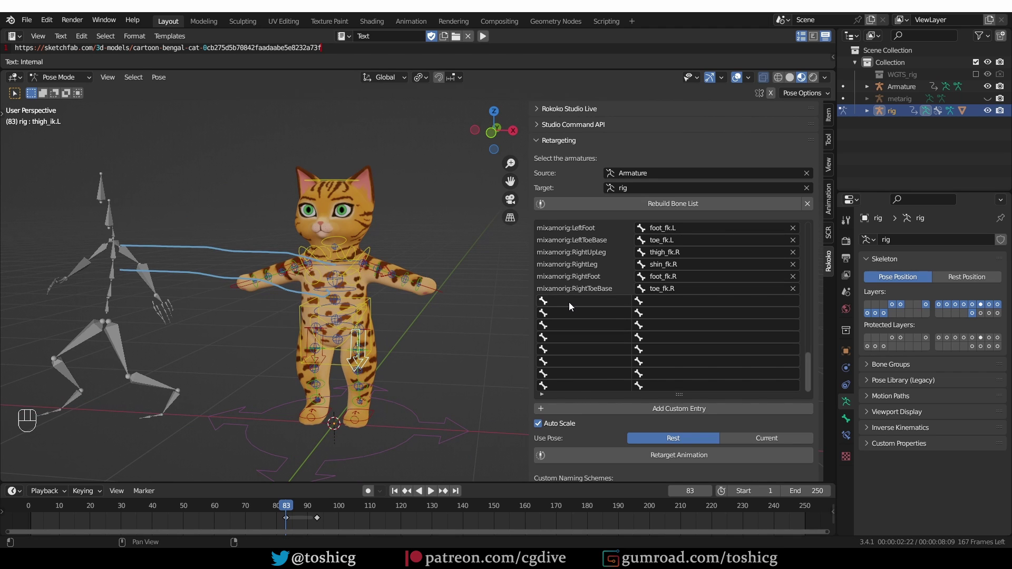
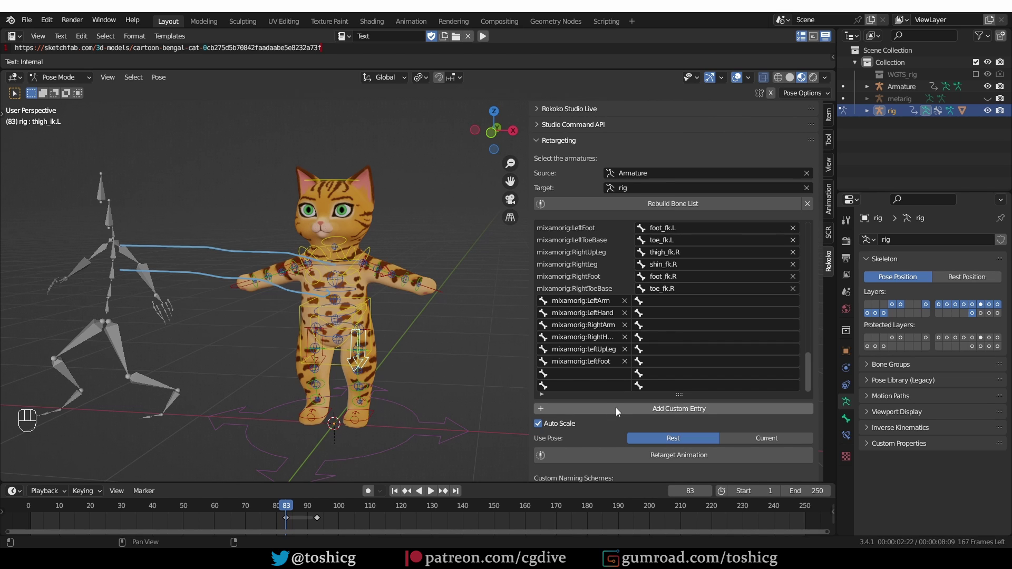
# - Pick Mixamo arm, hand, upleg, foot and toe bones as sources for the custom entries
pyautogui.click(620, 413)
pyautogui.click(621, 413)
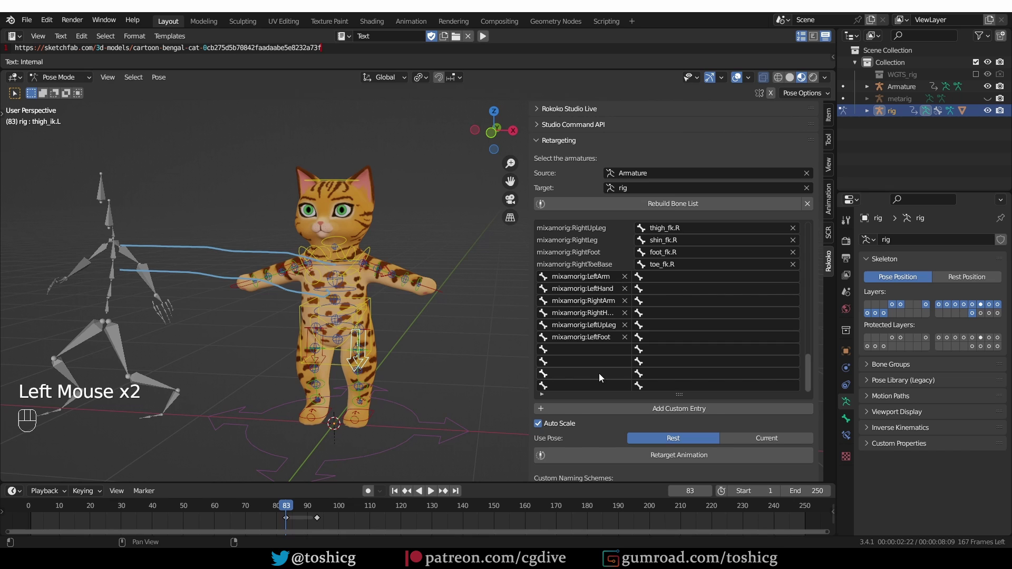
pyautogui.moveTo(595, 353); pyautogui.dragTo(615, 374)
pyautogui.press('BackSpace')
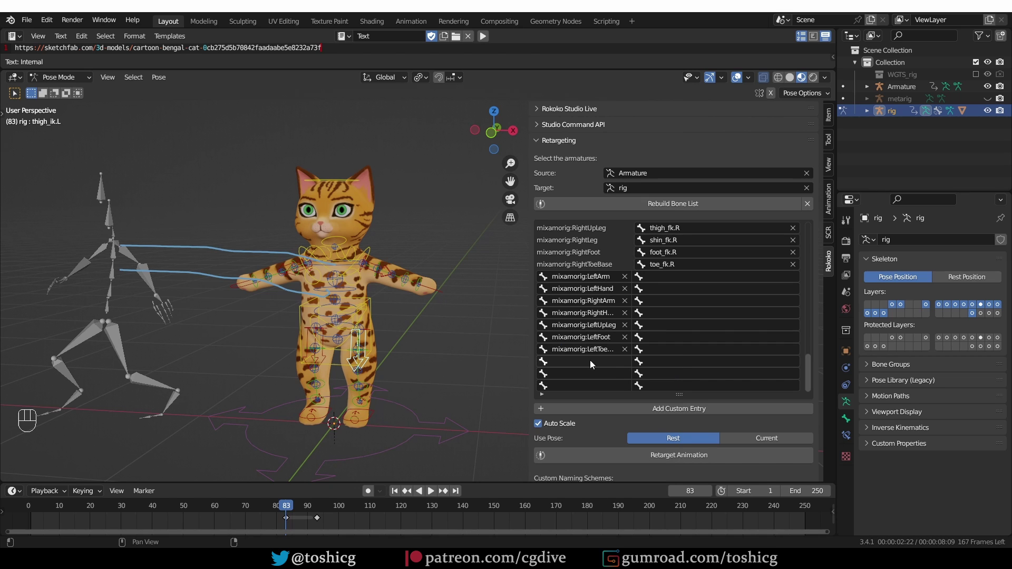
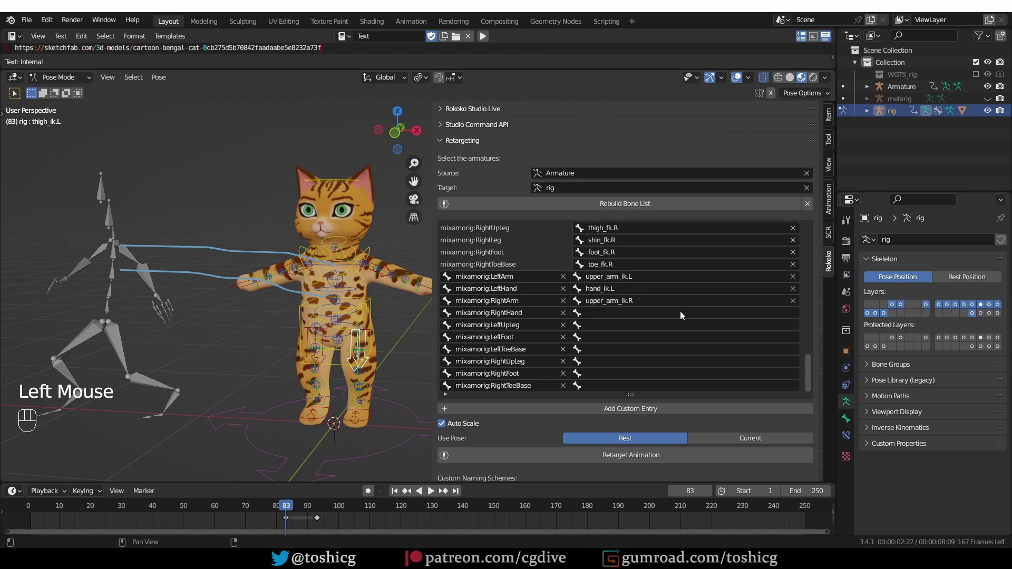
# - Set the right hand entry's target to hand_ik.R from the rig bone dropdown
pyautogui.moveTo(655, 308); pyautogui.dragTo(658, 311)
pyautogui.press('p')
pyautogui.press('Down')
pyautogui.press('Down')
pyautogui.click(654, 308)
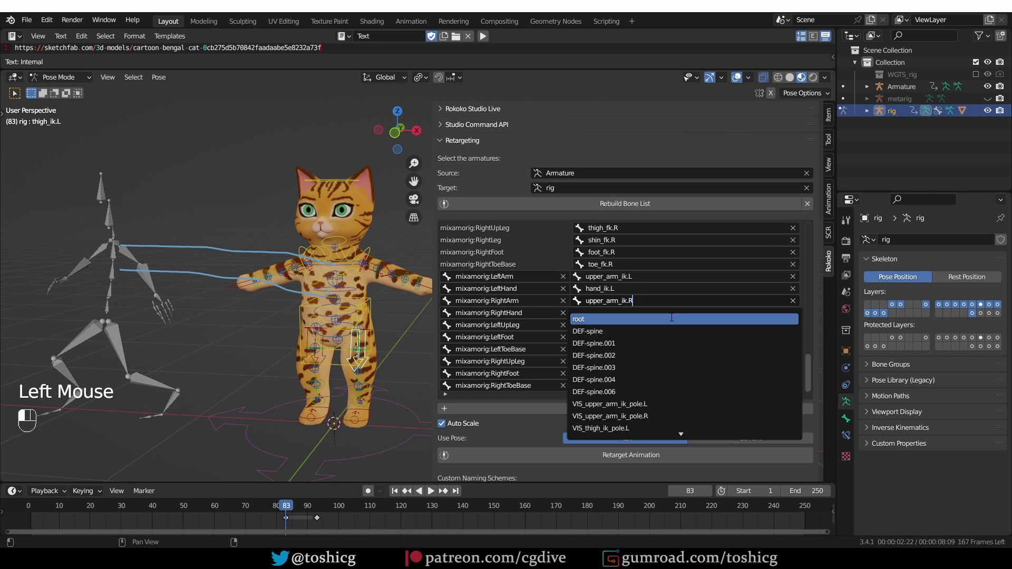
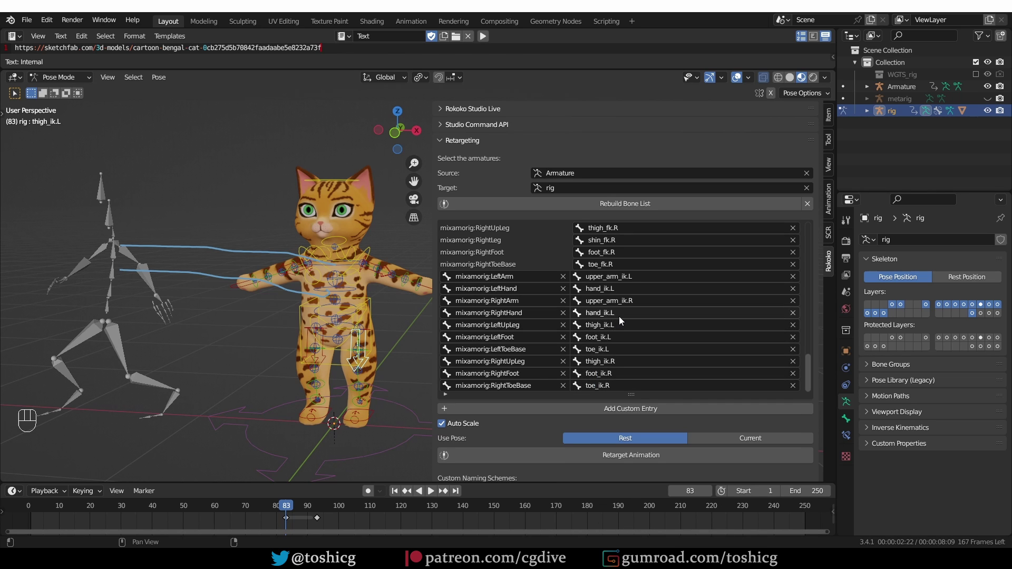
# - Map the upleg, foot and toe entries to thigh_ik, foot_ik and toe_ik controls
pyautogui.moveTo(626, 321); pyautogui.dragTo(623, 319)
pyautogui.press('Down')
pyautogui.press('Down')
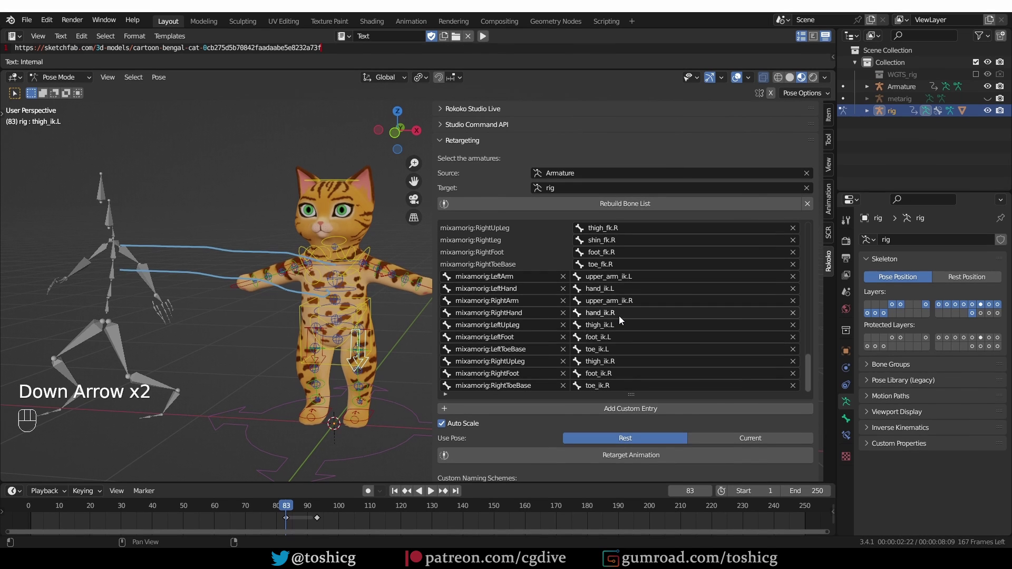
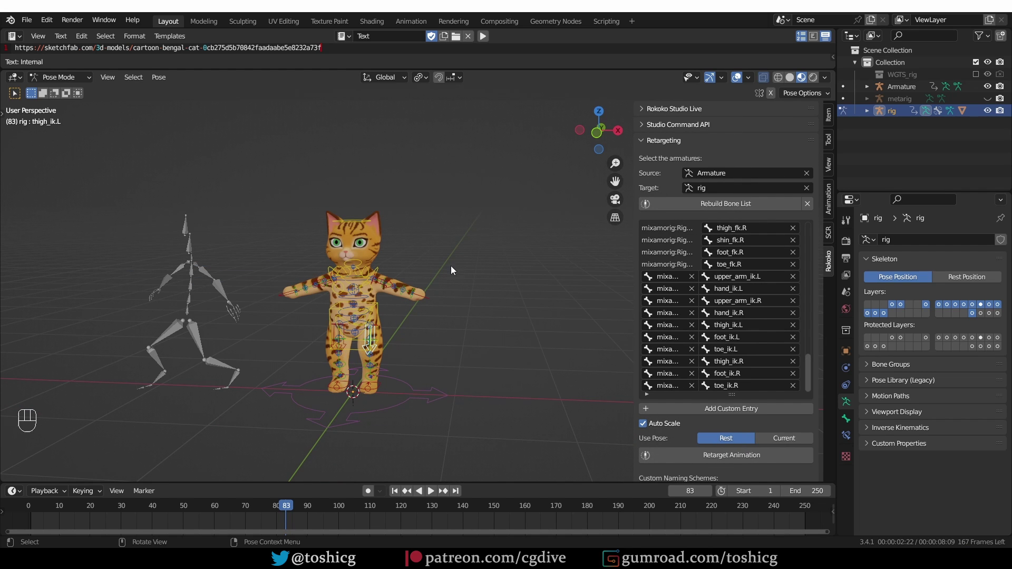
# - Select the Mixamo source Armature and toggle it between rest and pose position
pyautogui.middleClick(304, 307)
pyautogui.doubleClick(204, 297)
pyautogui.press('Tab')
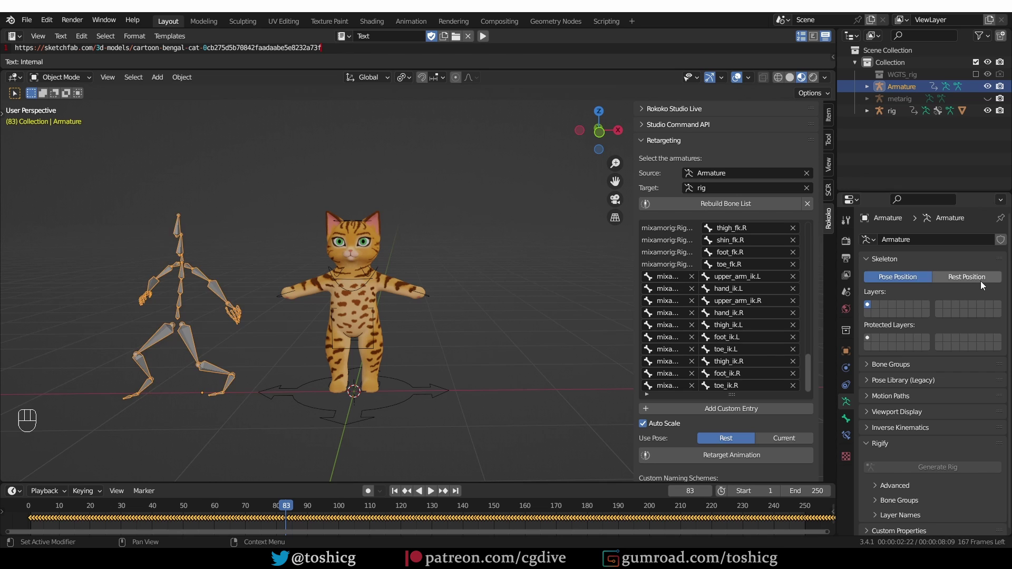
pyautogui.click(987, 287)
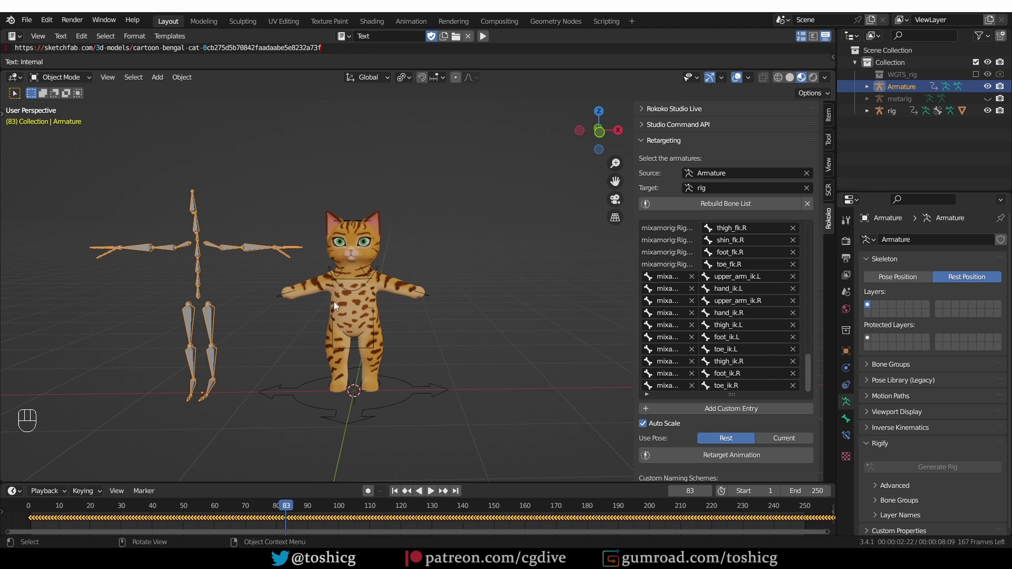
pyautogui.middleClick(243, 307)
pyautogui.click(901, 278)
pyautogui.middleClick(225, 297)
# - Switch the source armature into Pose Mode and view it from the front (numpad 1)
pyautogui.press('Tab')
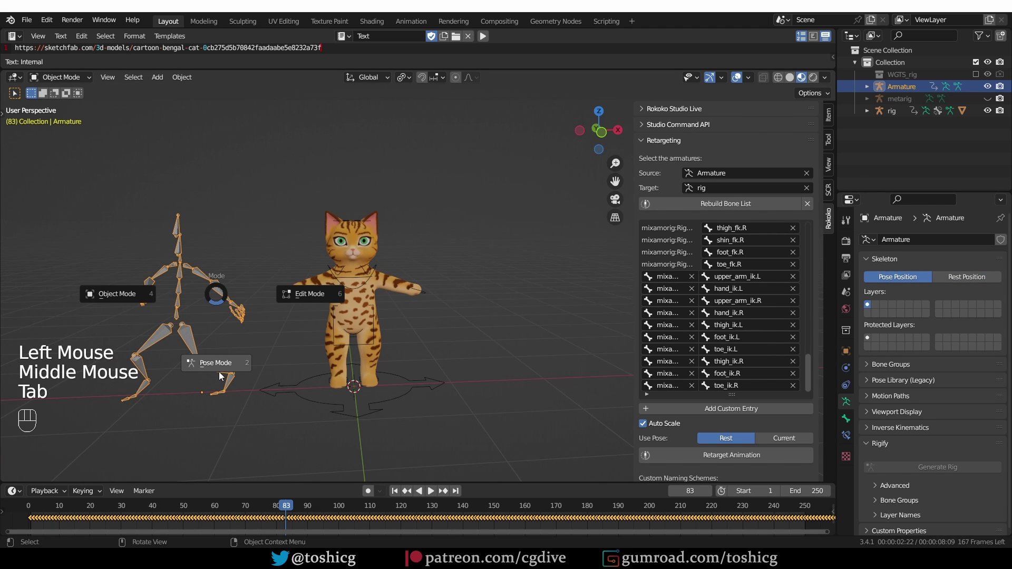
pyautogui.press('a')
pyautogui.moveTo(170, 98); pyautogui.dragTo(132, 130)
pyautogui.moveTo(164, 82); pyautogui.dragTo(324, 122)
pyautogui.middleClick(231, 266)
pyautogui.press('KP_1')
pyautogui.scroll(3)
# - Rotate the Mixamo LeftArm and RightArm bones downward out of the T-pose
pyautogui.click(221, 249)
pyautogui.press('r')
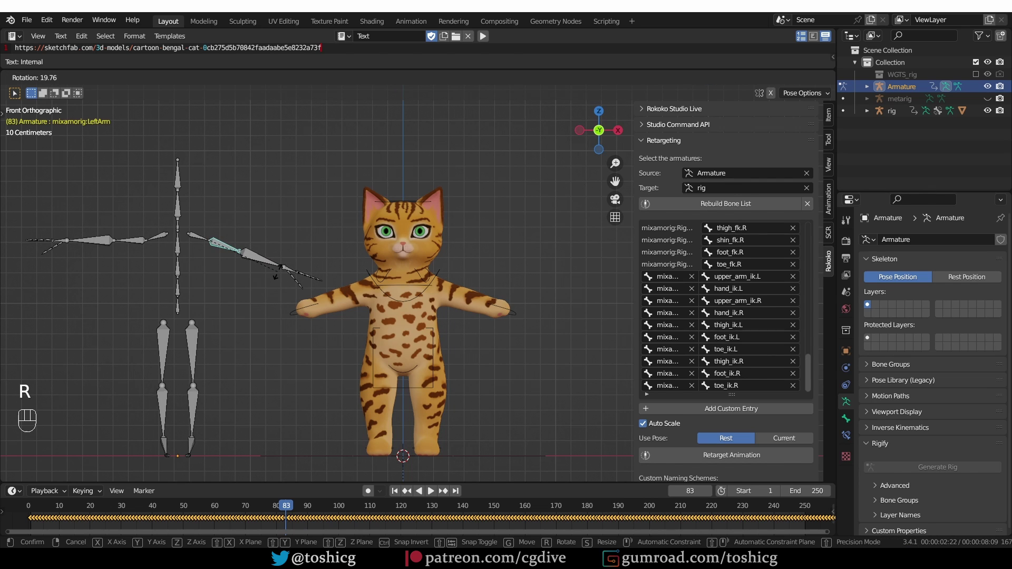
pyautogui.click(145, 251)
pyautogui.press('r')
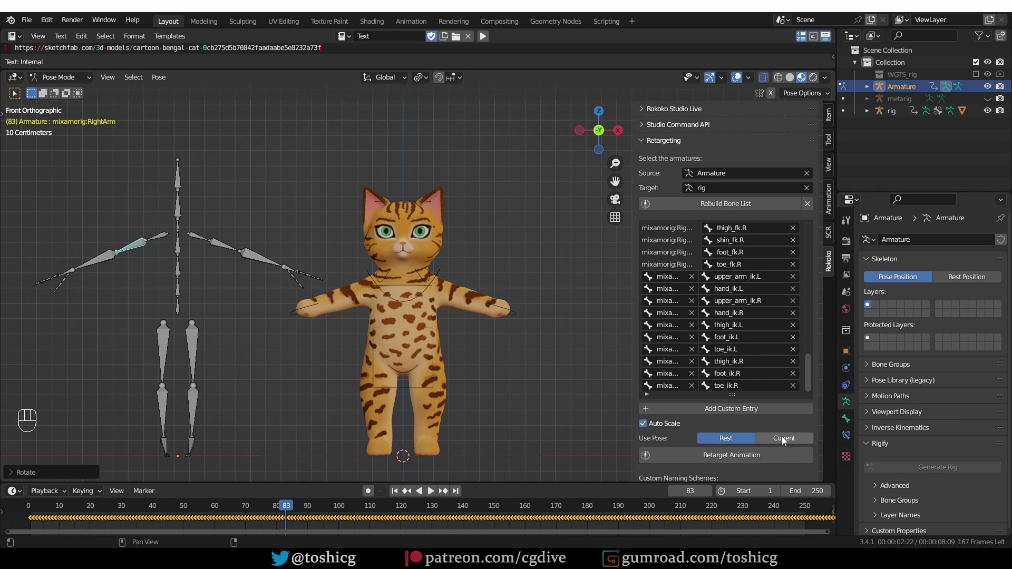
# - Set Use Pose to Current and return the source armature to Object Mode
pyautogui.click(786, 439)
pyautogui.press('Tab')
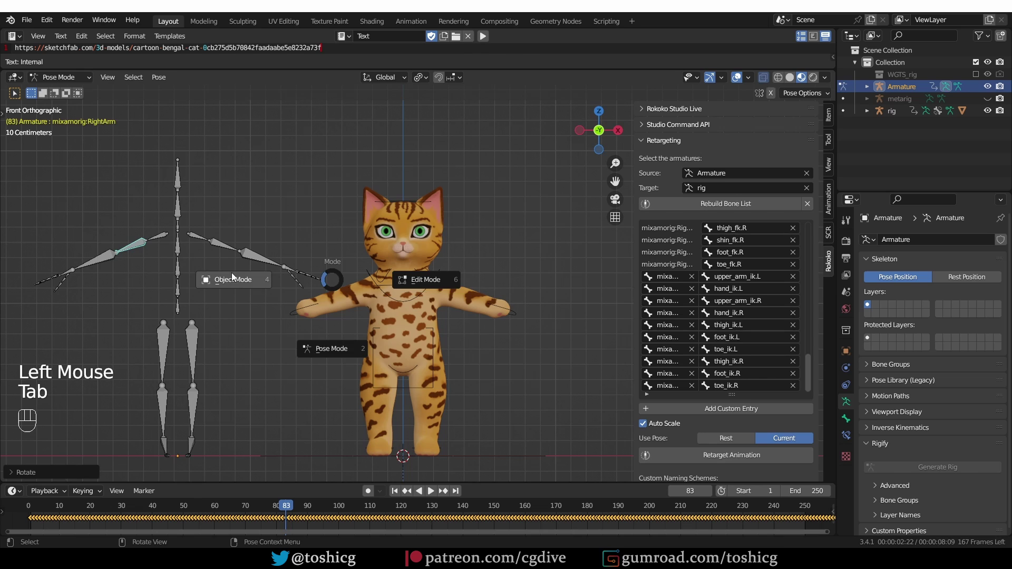
pyautogui.press('alt+g')
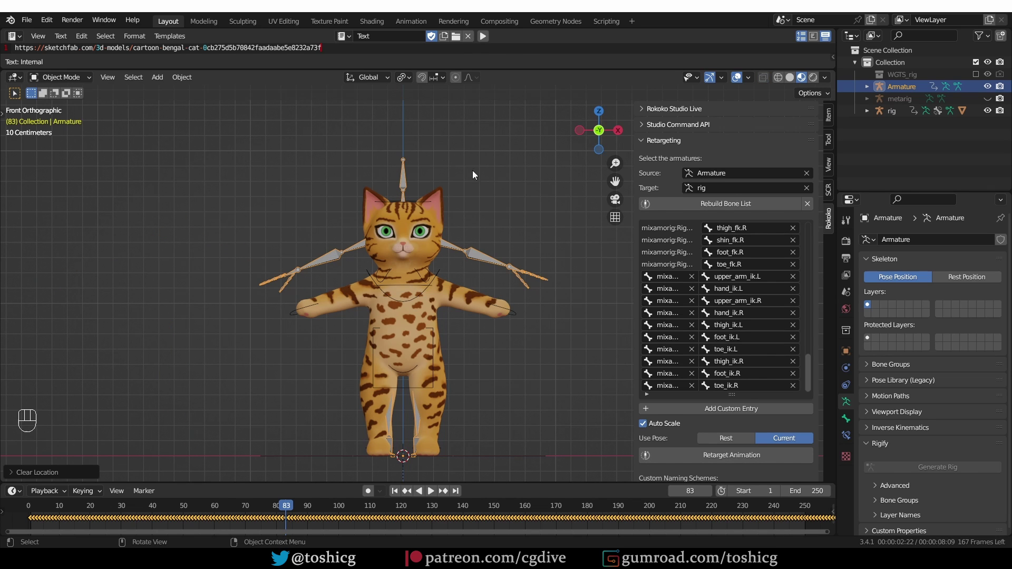